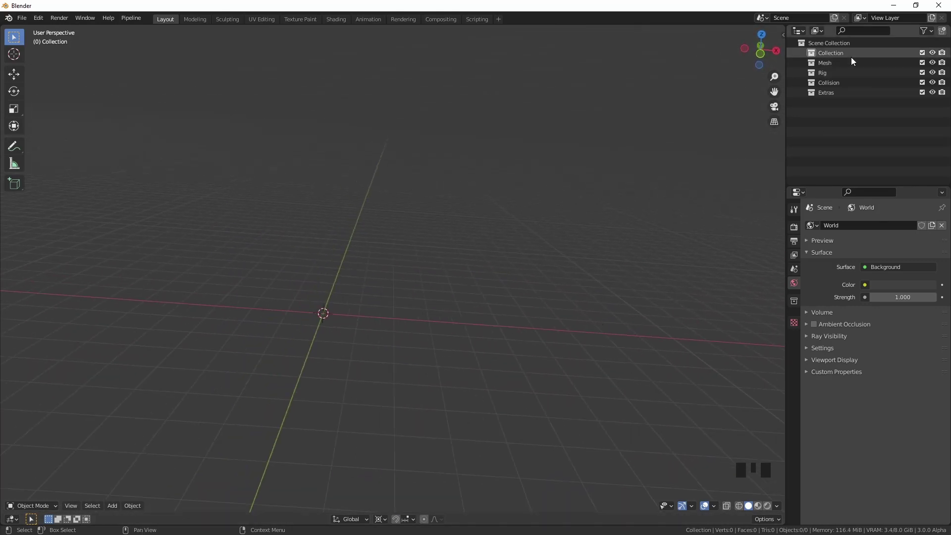
Add a Capsule metaball at the origin in the main Collection and resize it
left_click(846, 53)
left_click_drag(118, 509, 147, 466)
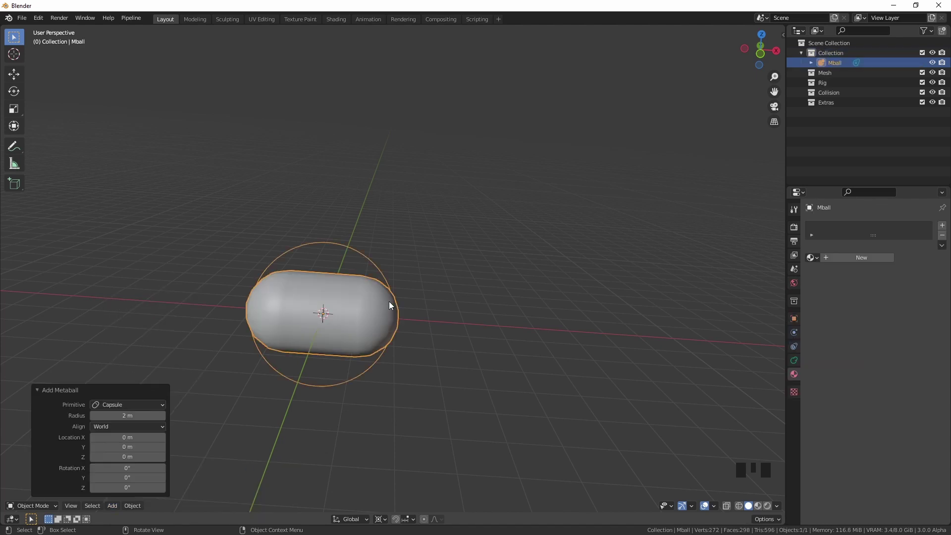
left_click(390, 304)
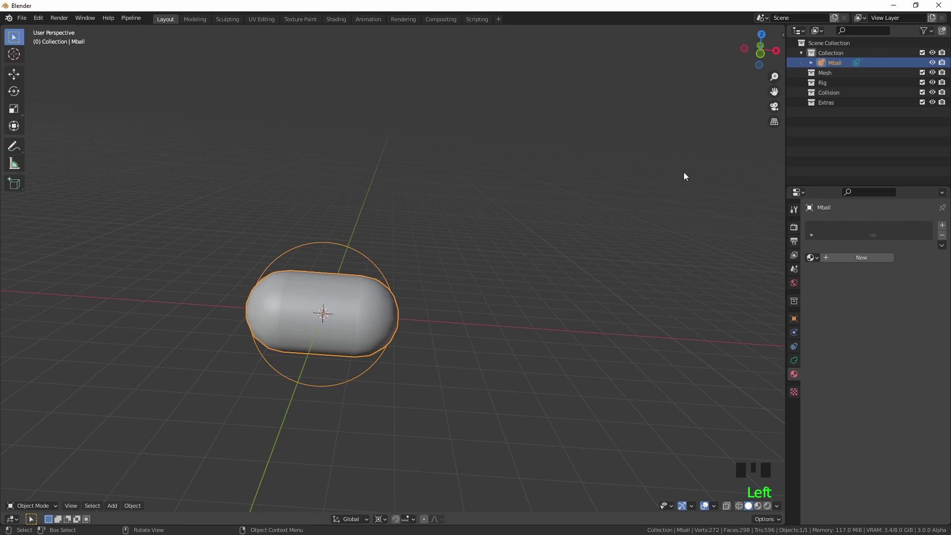
key("s")
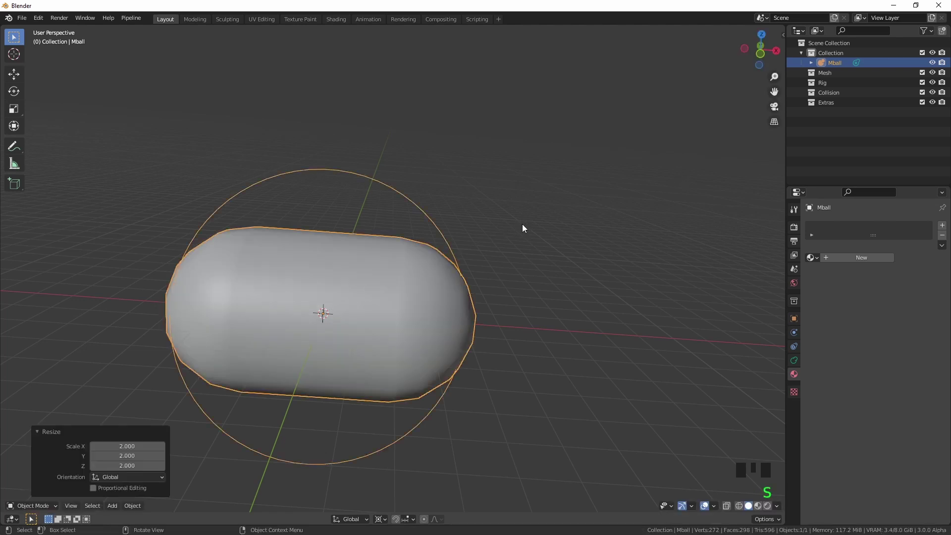
left_click(434, 310)
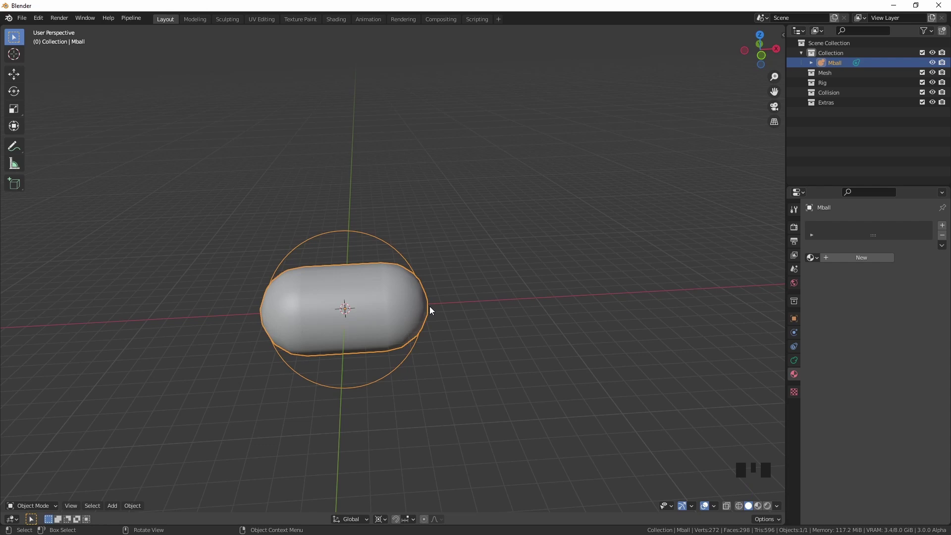
Duplicate the capsule into a chain of four metaballs along X and switch to front view
key("shift+d")
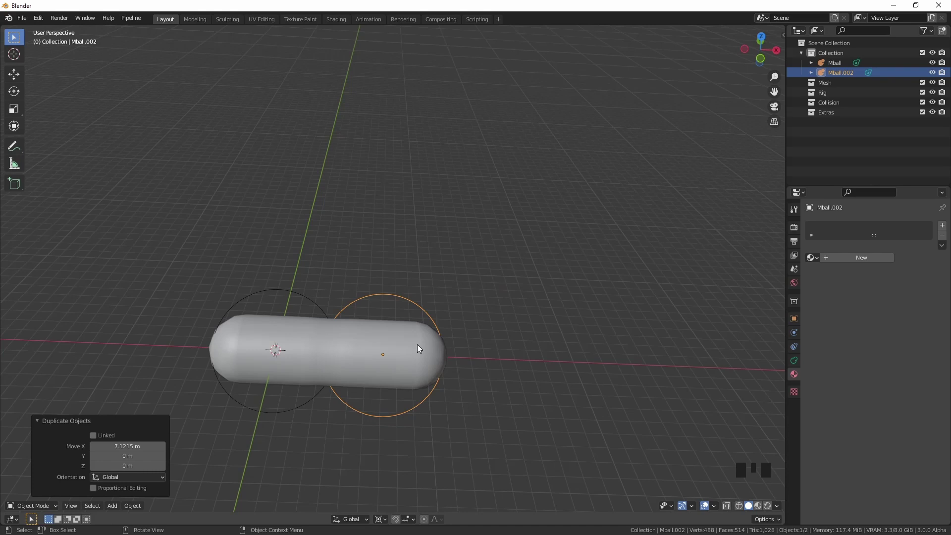
left_click(306, 346)
key("shift+d")
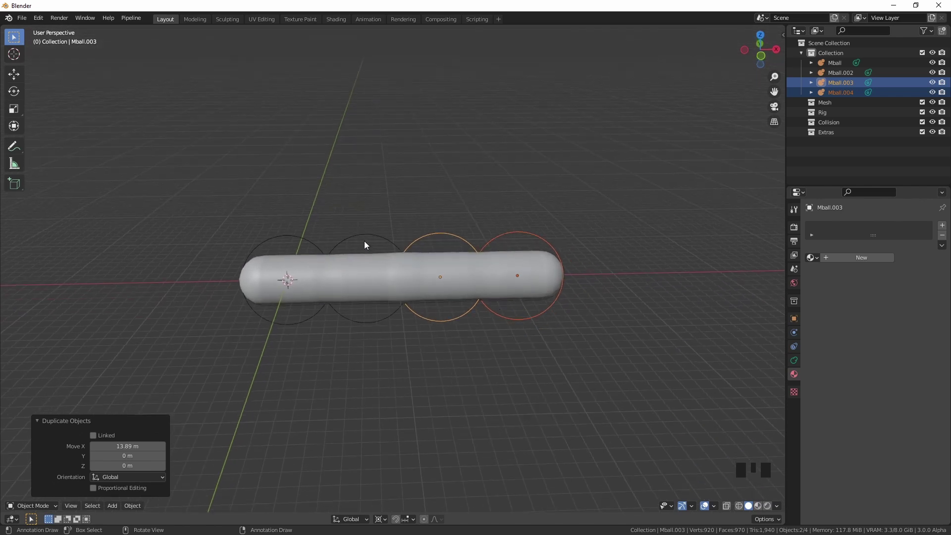
left_click(370, 240)
key("KP_5")
key("KP_1")
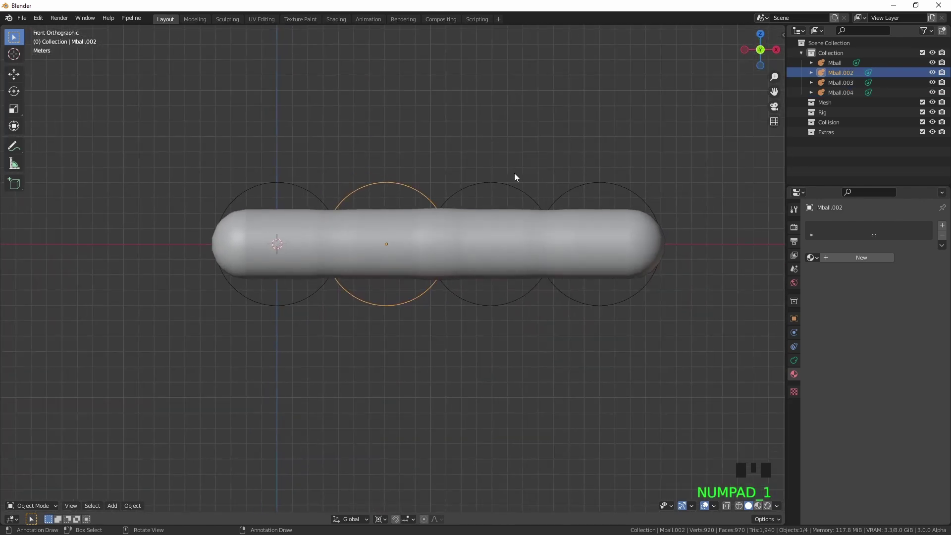
Tilt the three trailing capsules downward about Y so the tunnel bends
left_click(489, 186)
left_click(616, 180)
left_click(616, 185)
left_click(408, 197)
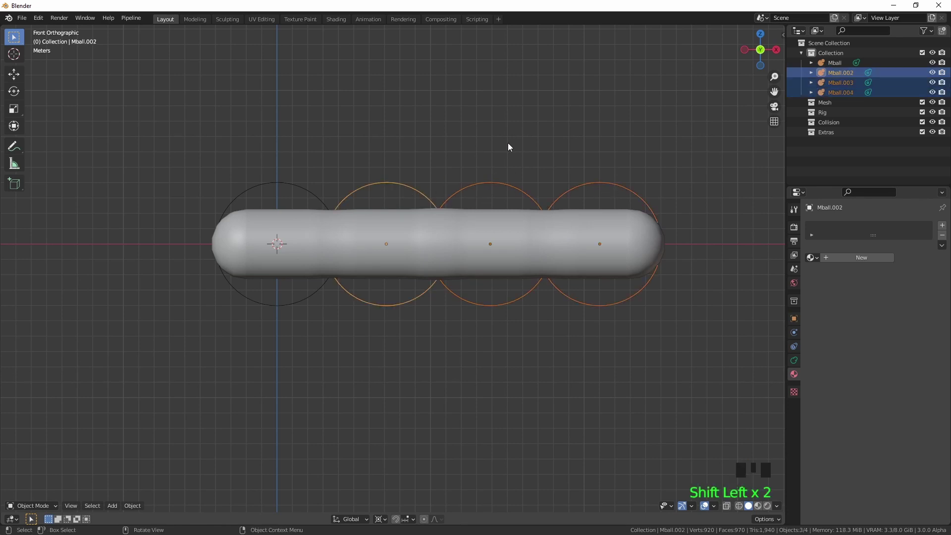
key("r")
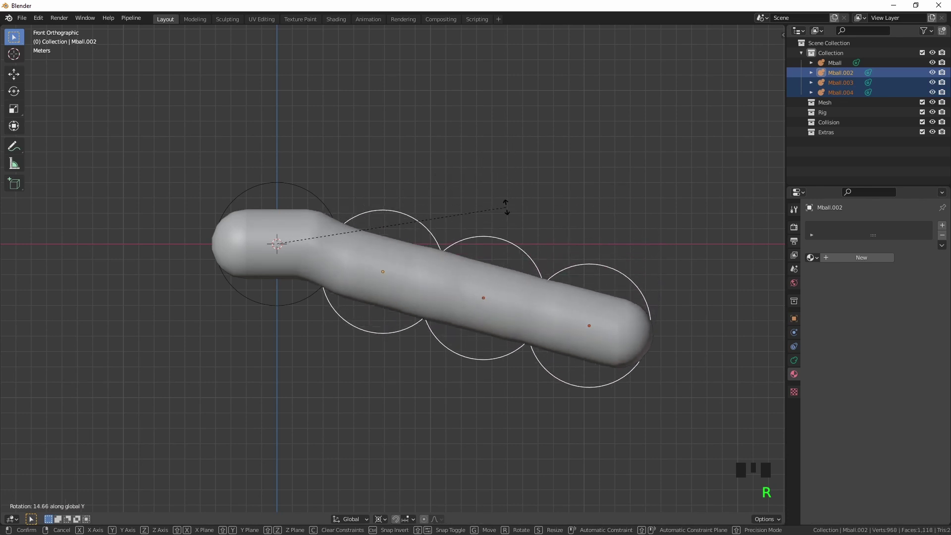
left_click(523, 253)
Rotate the last two capsules back up and the tip slightly, giving a wavy tube
left_click(620, 279)
key("r")
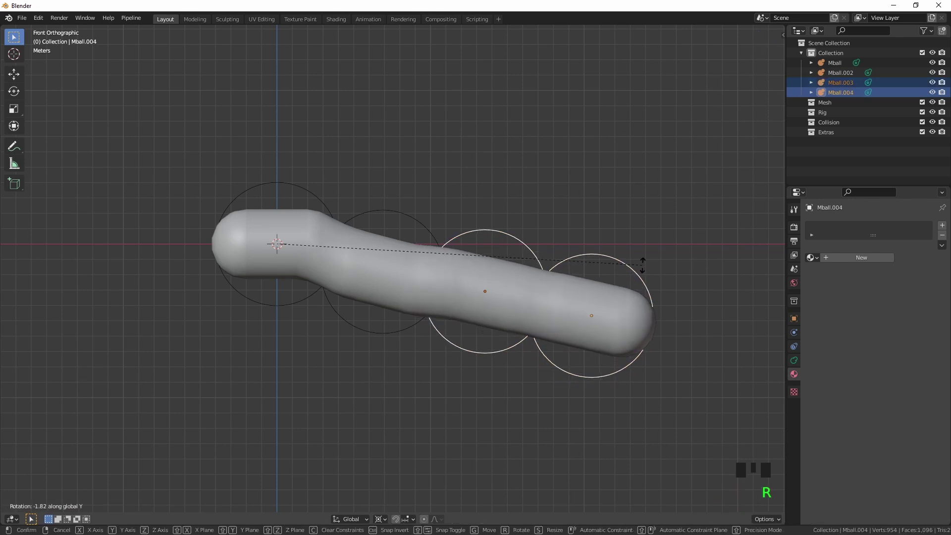
left_click(660, 264)
left_click(646, 268)
key("r")
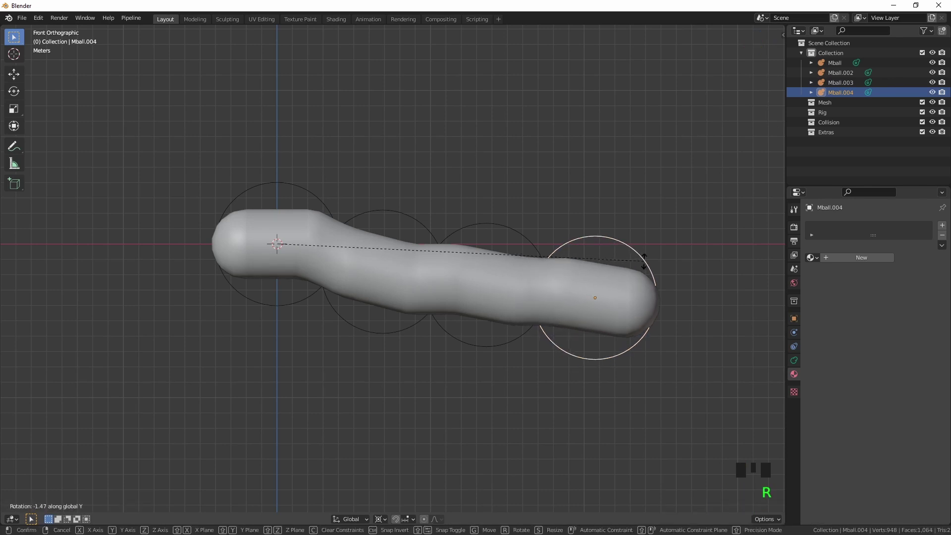
left_click(509, 279)
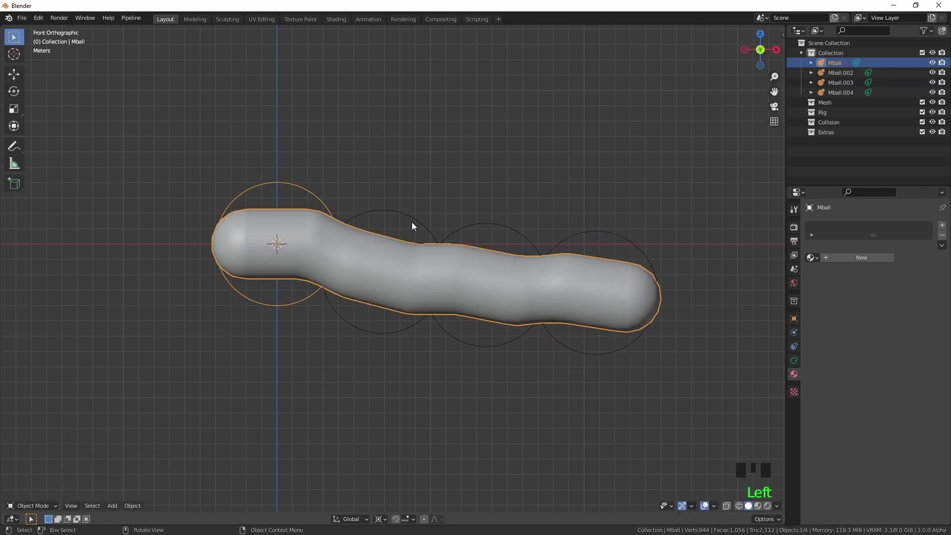
Duplicate all four capsules into a rotated, raised second half, making an eight-metaball chain
key("a")
key("shift+d")
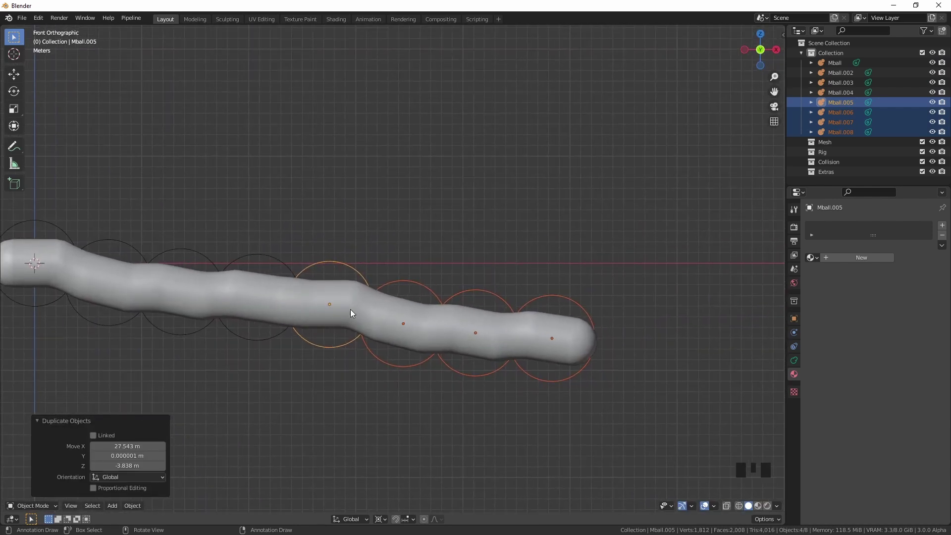
key("r")
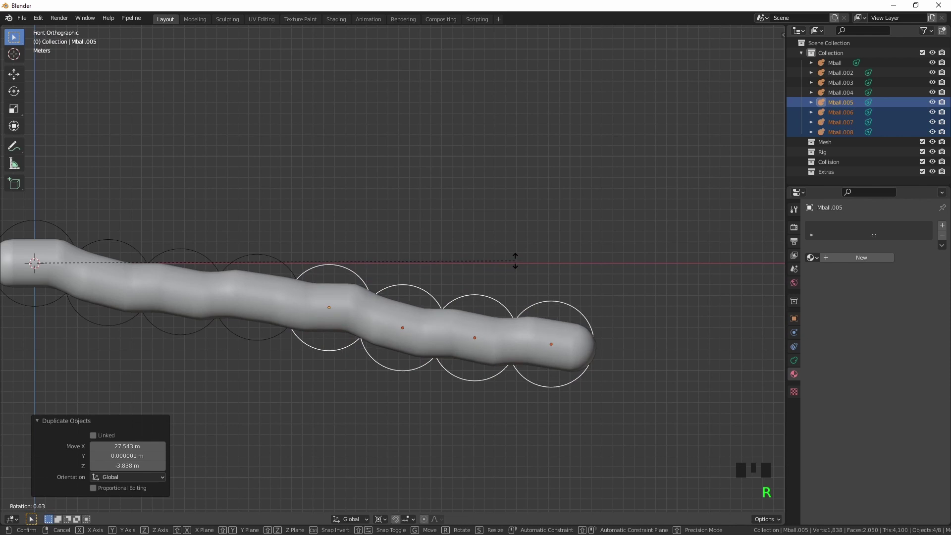
key("shift+s")
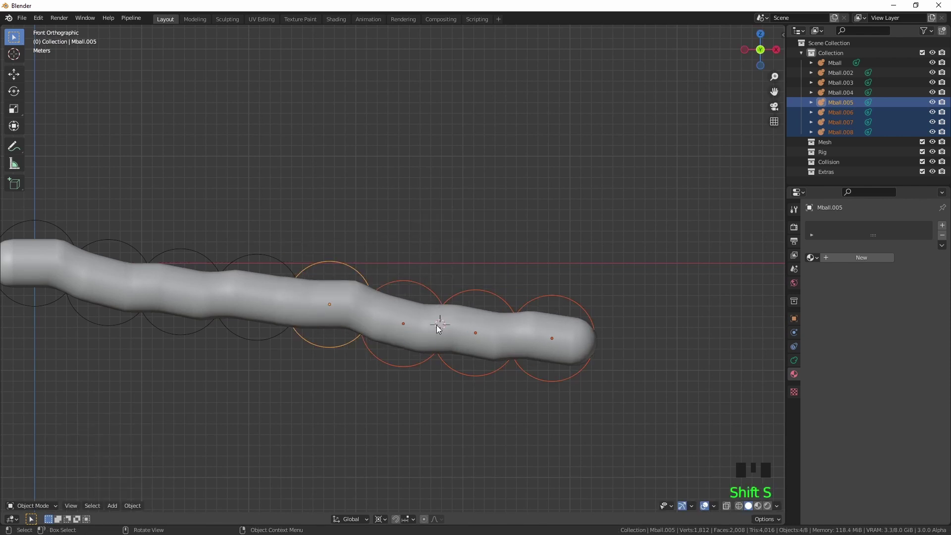
key("r")
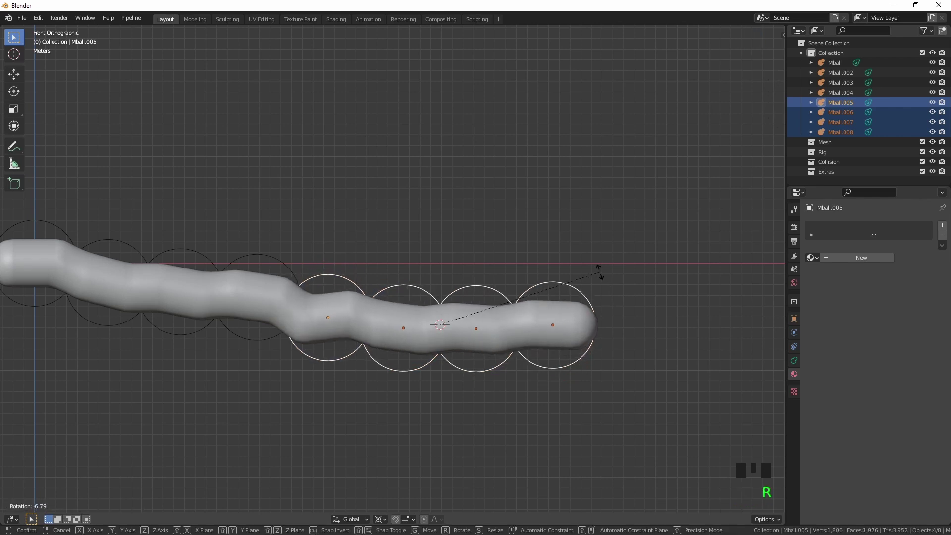
key("g")
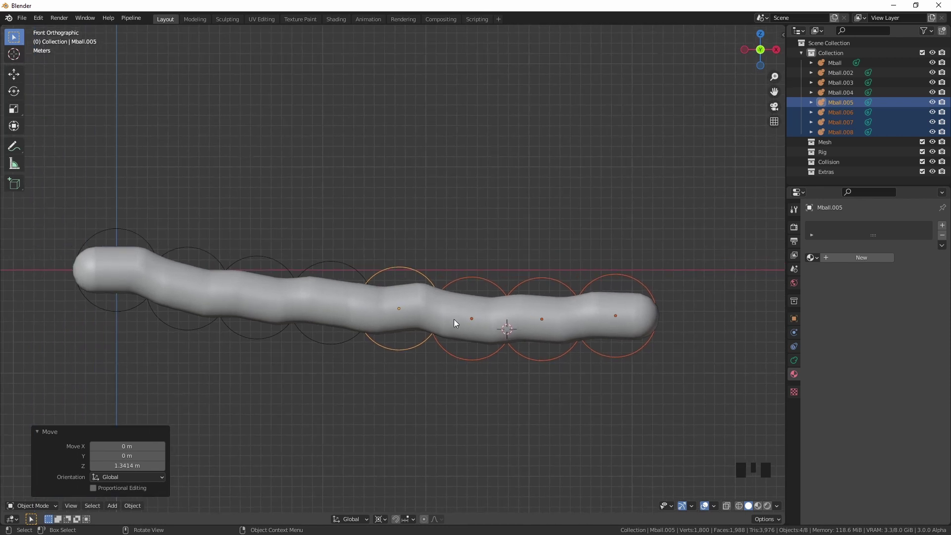
key("KP_5")
key("KP_7")
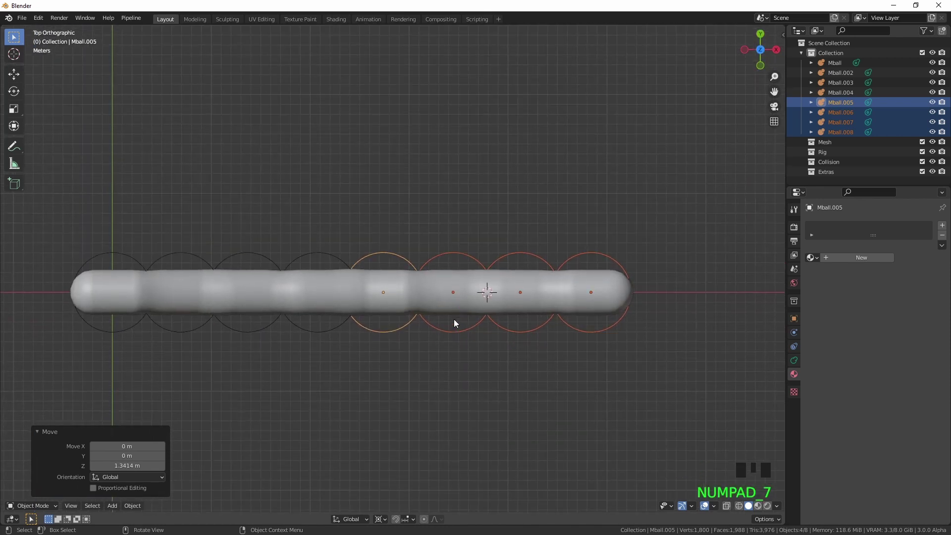
Duplicate two capsules, turn them 90 degrees and place them as a branch at the tunnel's end
left_click(233, 260)
left_click(320, 251)
key("shift+d")
key("r")
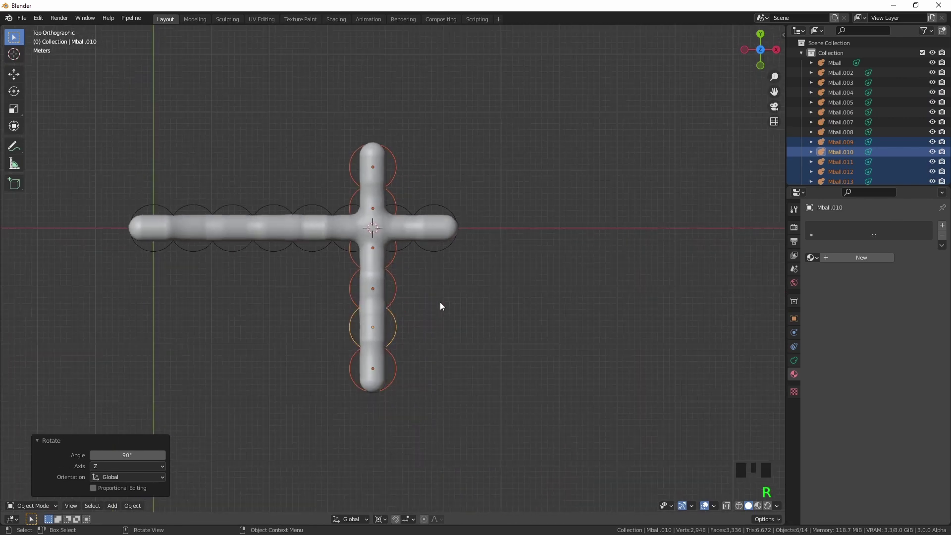
key("g")
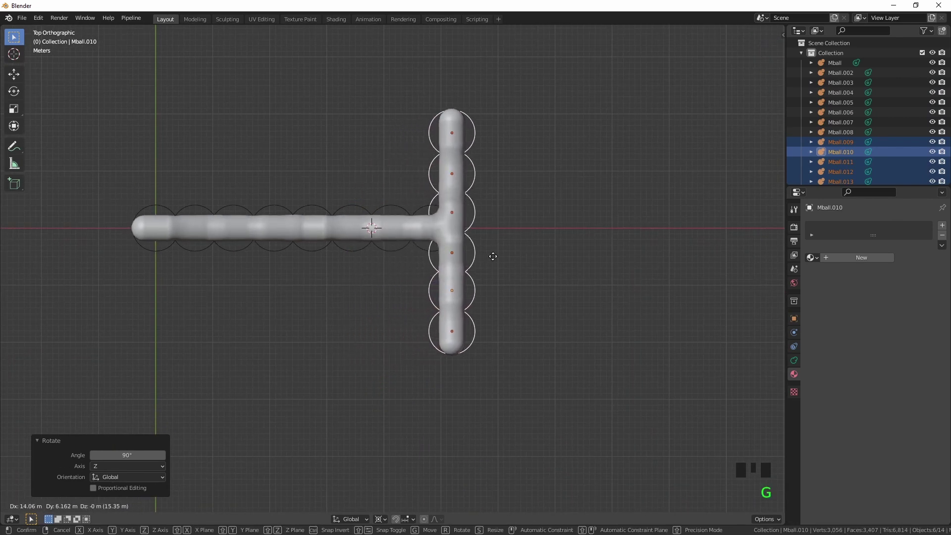
left_click(478, 181)
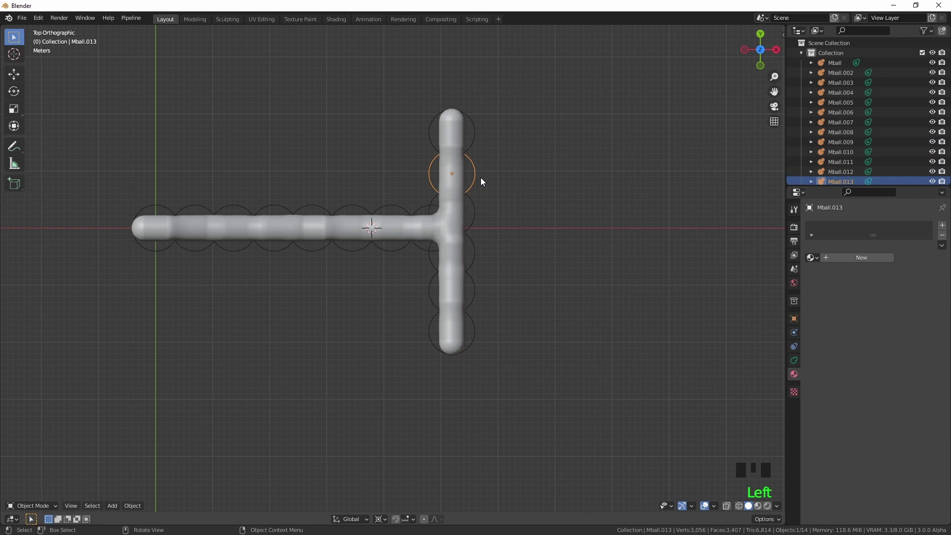
Extend the branch with an angled capsule and rotate its tip slightly
left_click(478, 140)
key("r")
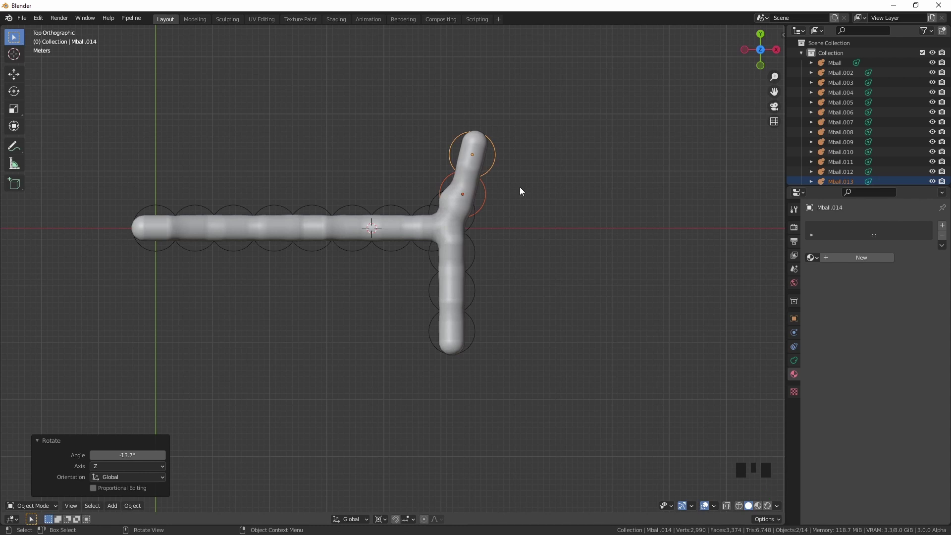
key("g")
left_click(511, 137)
key("r")
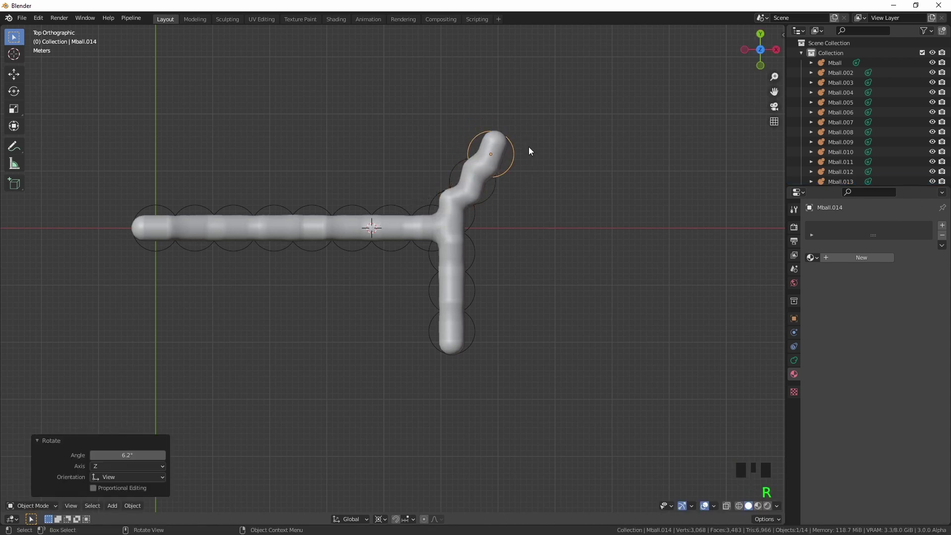
left_click(462, 352)
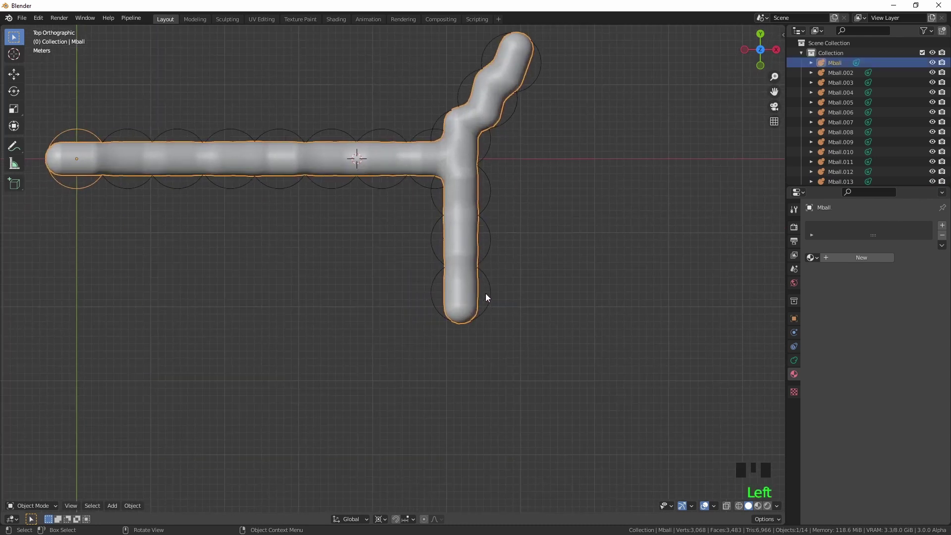
Select the lower branch's end balls for bending
left_click(493, 251)
left_click(497, 243)
left_click(498, 245)
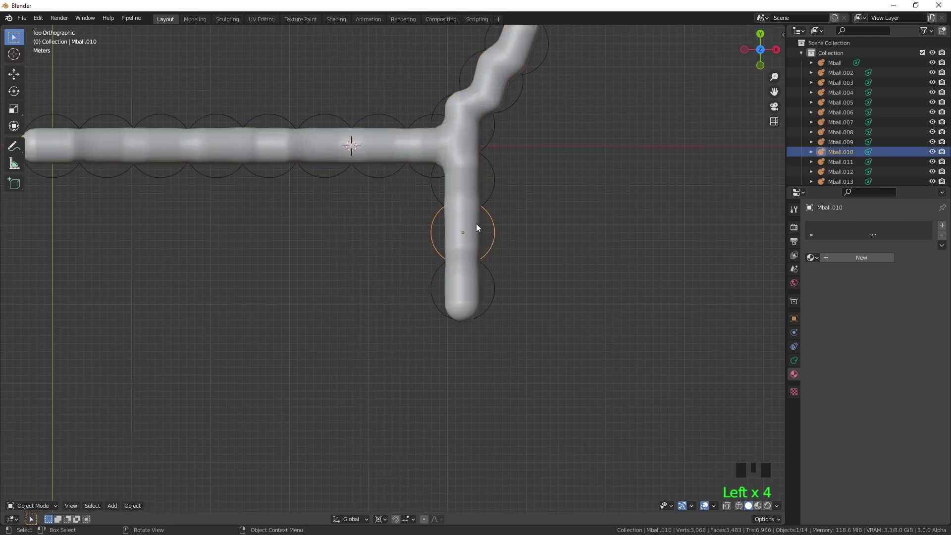
key("shift+s")
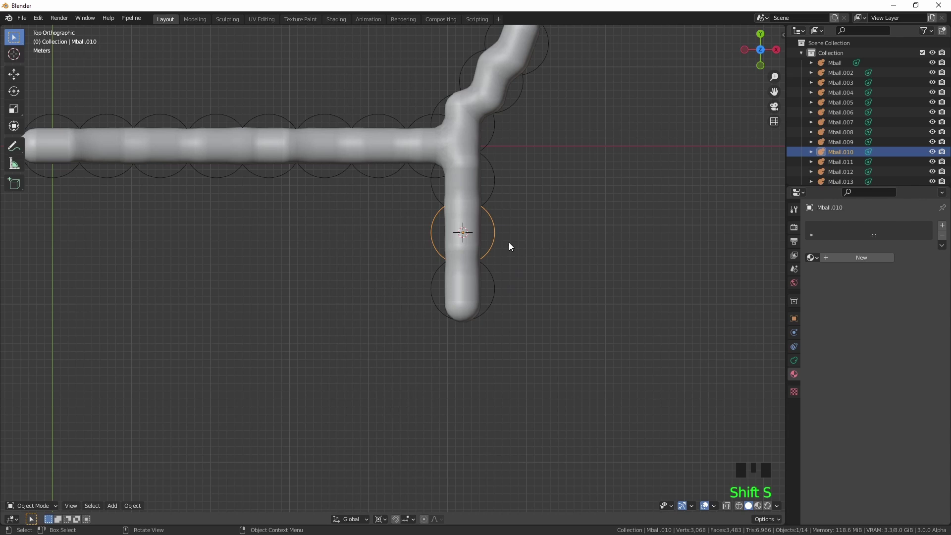
key("r")
left_click(465, 302)
left_click(492, 292)
Swing the lower branch end about Z so it curves off to the right
key("g")
left_click_drag(512, 292, 511, 293)
key("r")
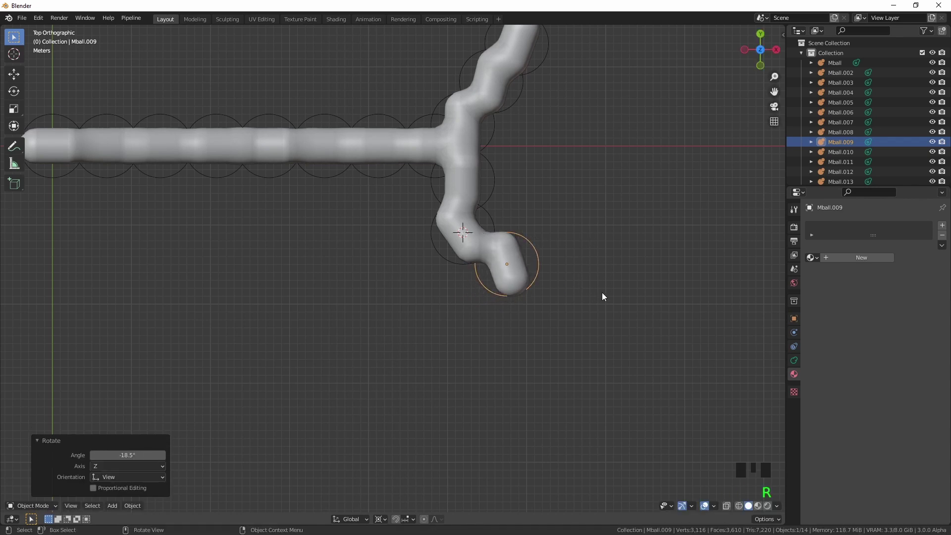
key("shift+s")
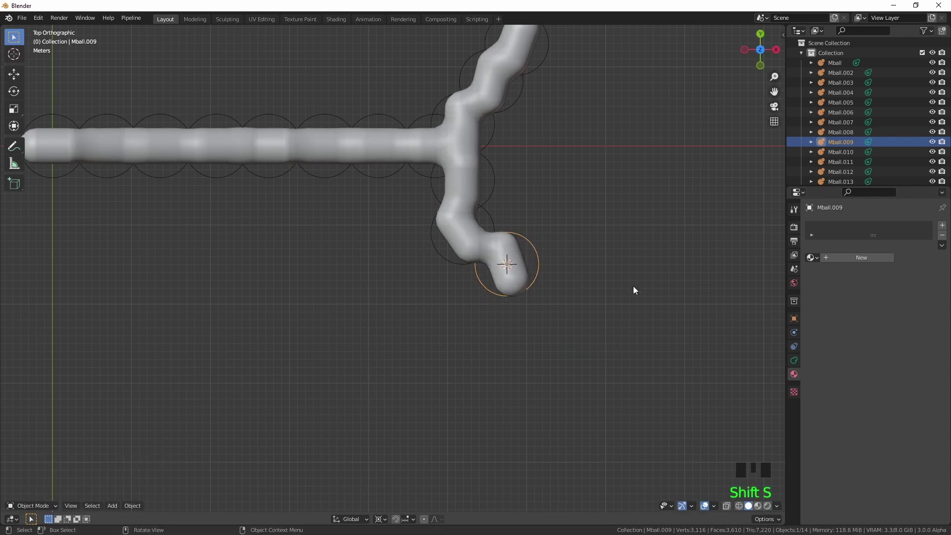
key("r")
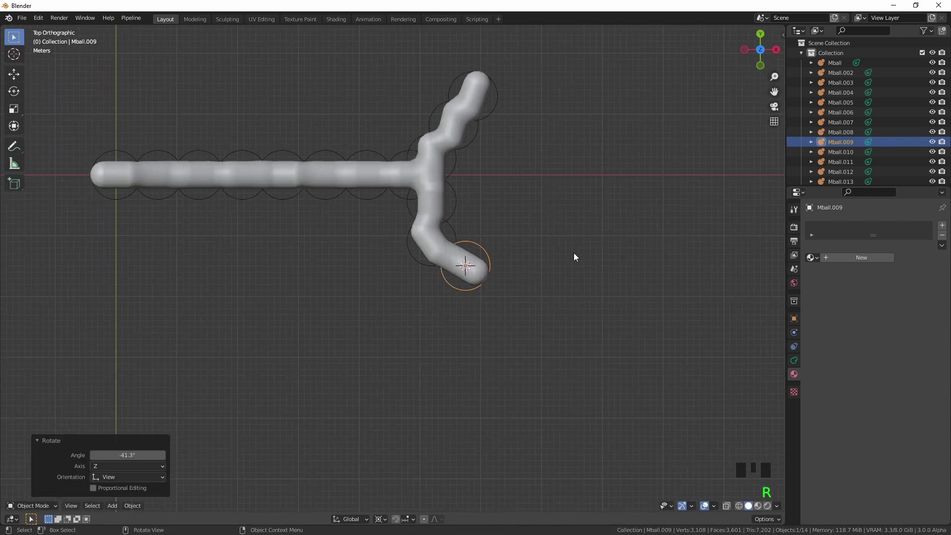
left_click(384, 174)
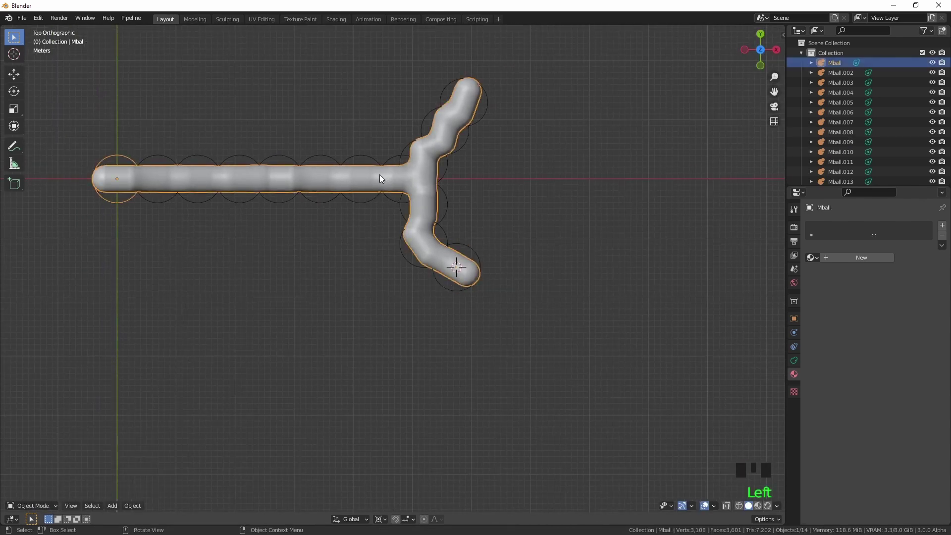
Duplicate the whole T-shaped tunnel onto the bent branch end, then duplicate it again
key("shift+d")
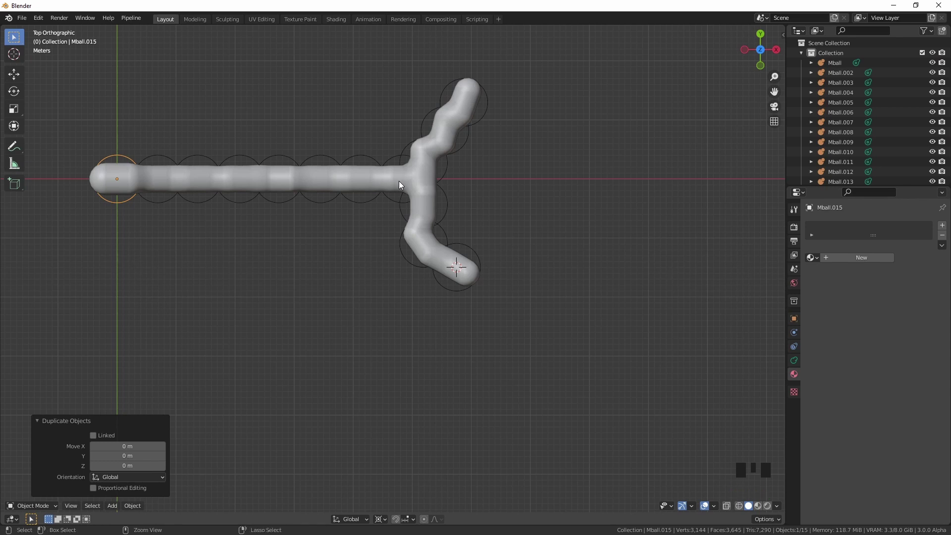
key("ctrl+z")
key("a")
key("shift+d")
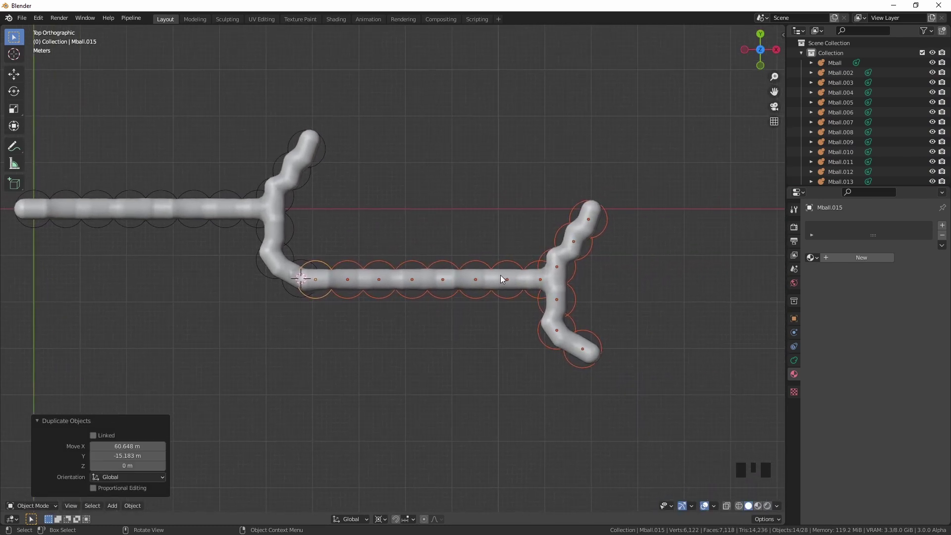
key("shift+d")
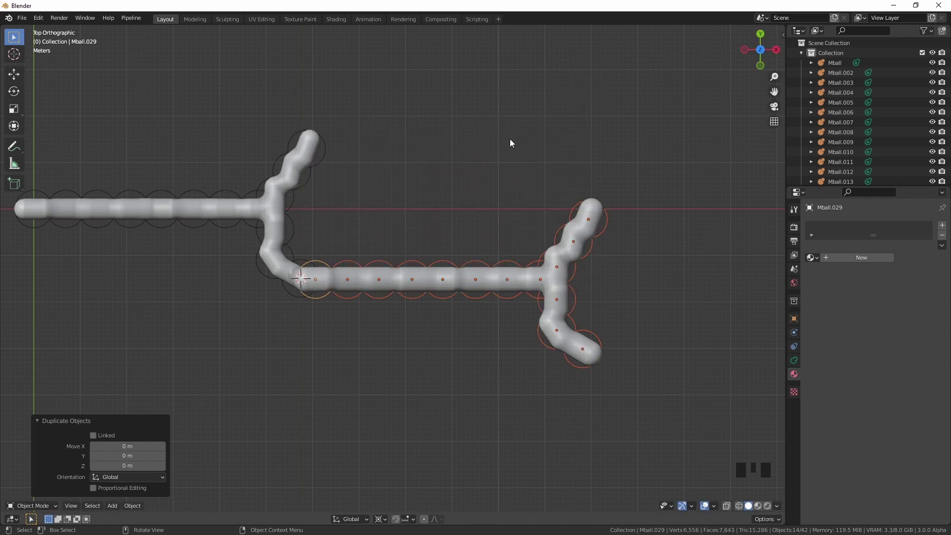
key("KP_5")
Slide the second tunnel copy along Y to run parallel to the first
key("KP_1")
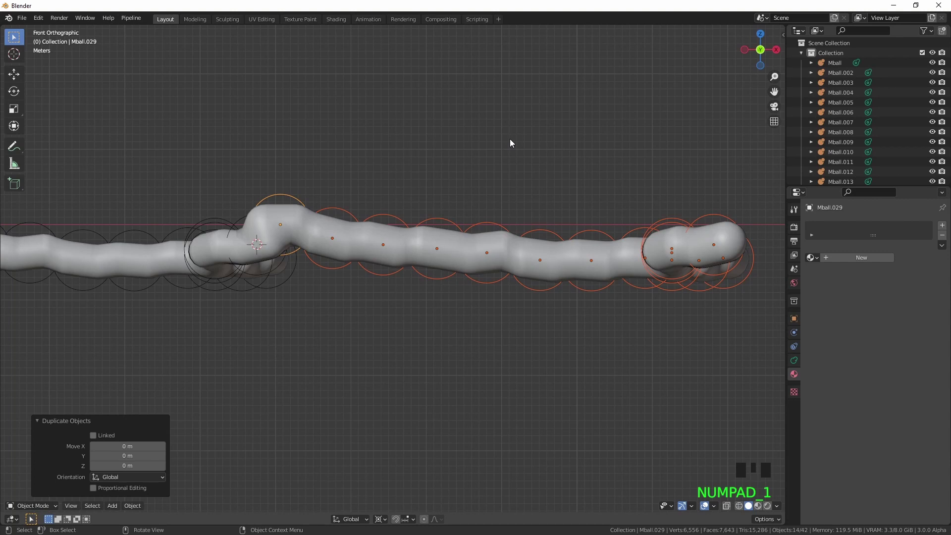
key("KP_5")
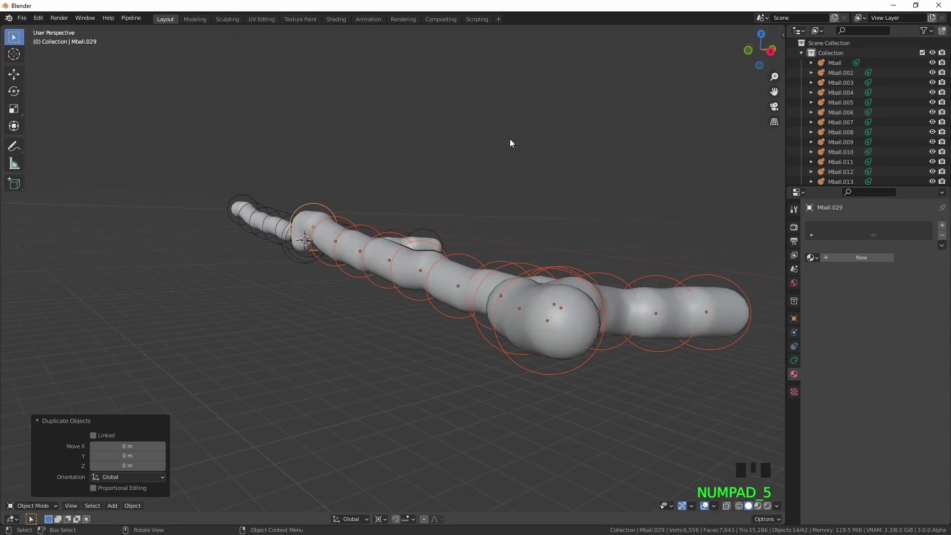
key("g")
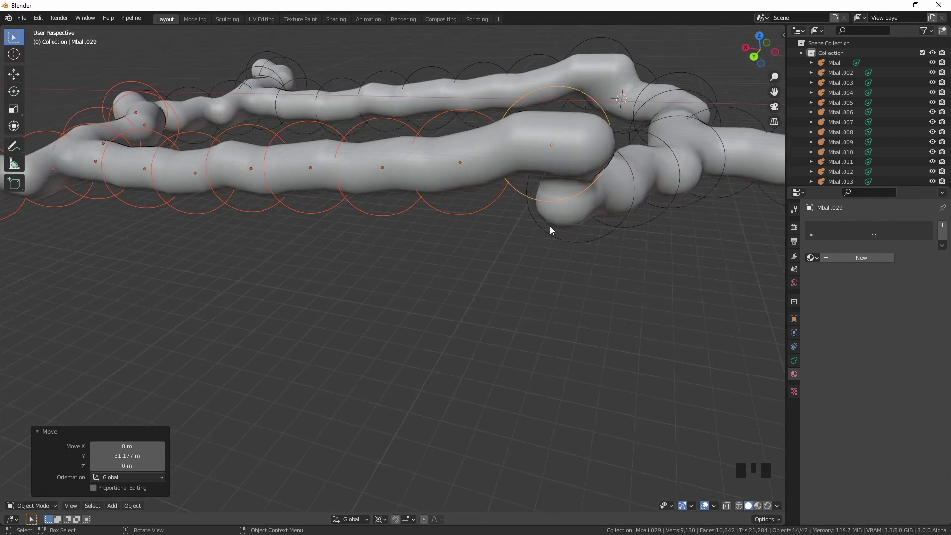
Rotate and move the copy's end balls to join the tunnels into a closed rectangular loop
left_click(476, 143)
left_click(552, 133)
key("r")
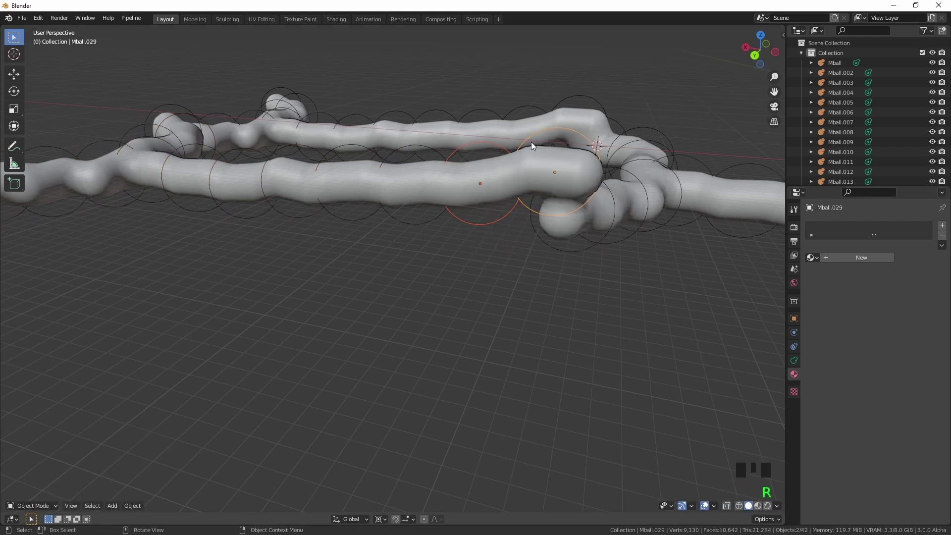
key("shift+s")
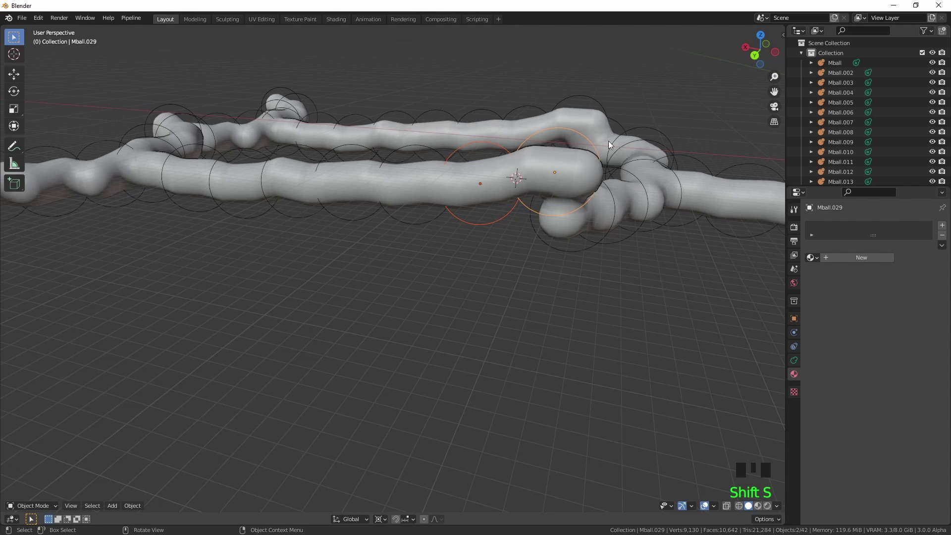
key("r")
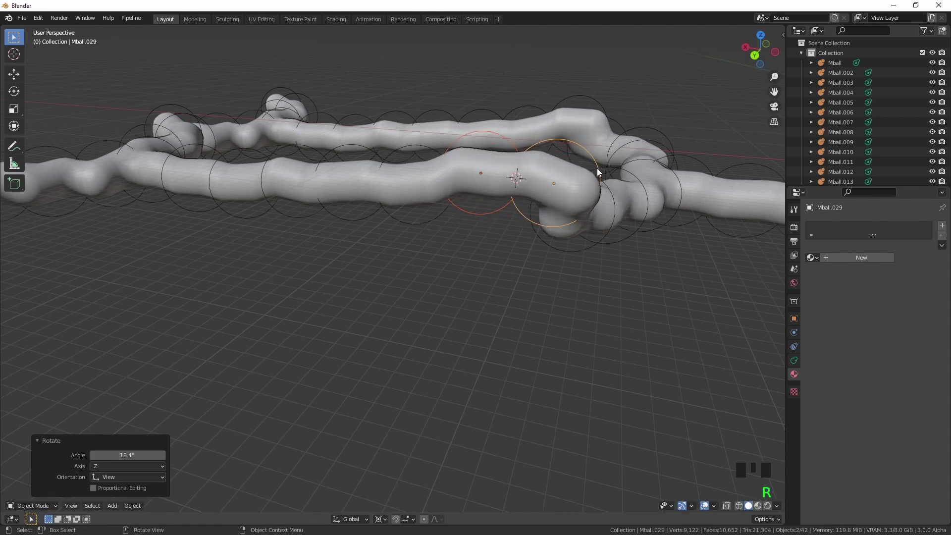
key("g")
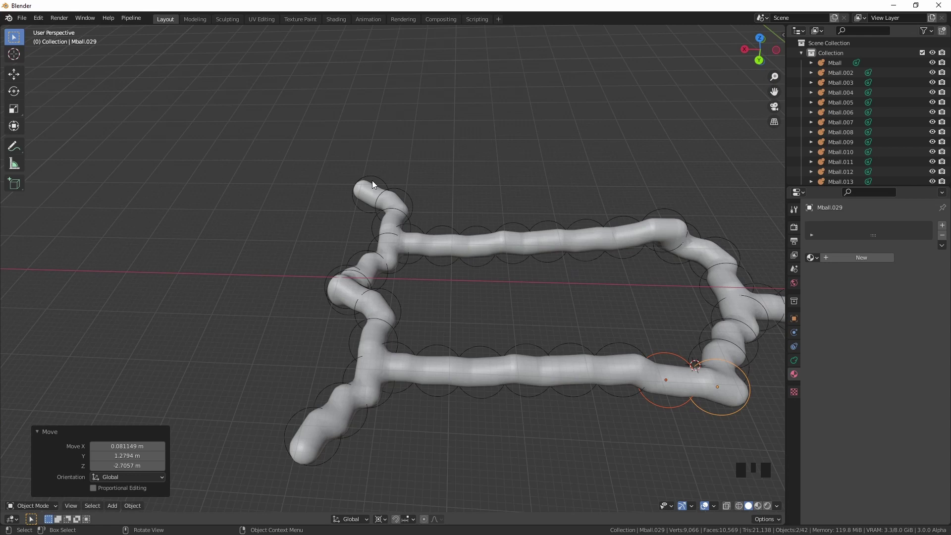
Select all the balls of the upper-left stub branch
left_click(373, 175)
left_click(407, 190)
left_click(405, 216)
left_click(406, 260)
left_click(385, 272)
left_click(387, 267)
left_click(389, 269)
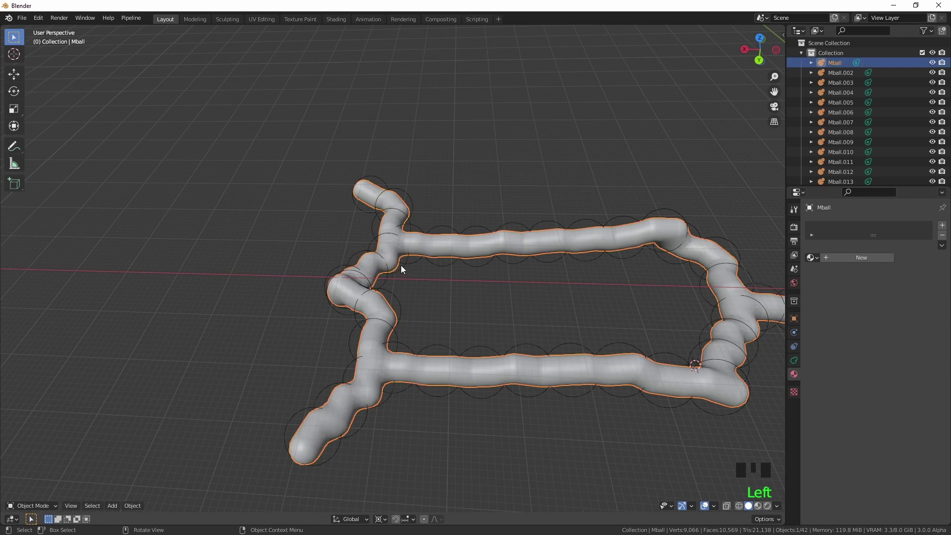
left_click(403, 264)
left_click(412, 195)
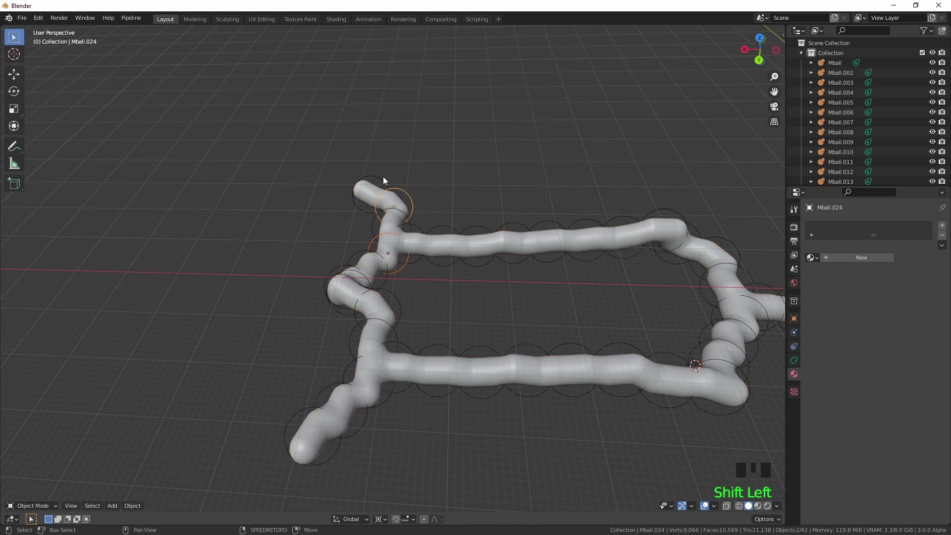
left_click(384, 179)
left_click(412, 223)
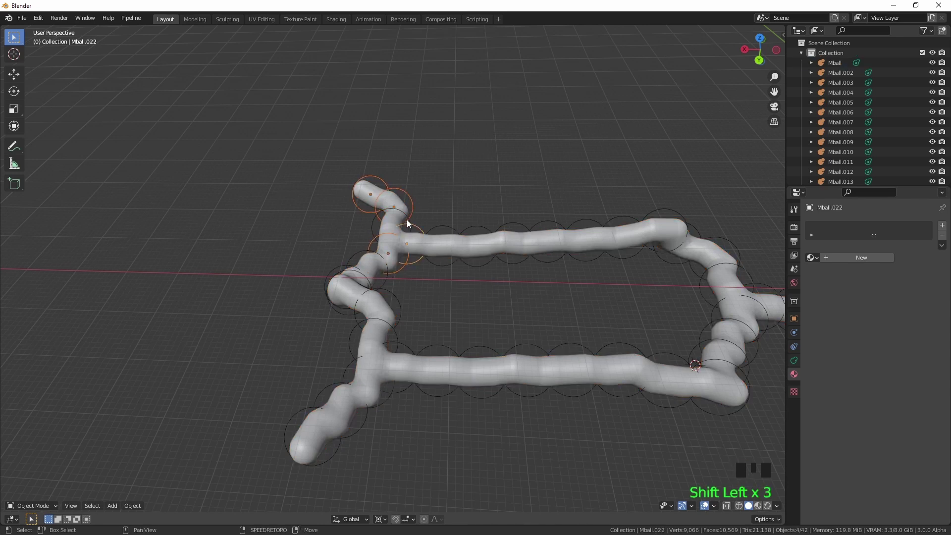
left_click(406, 215)
Duplicate the stub and slide it onto the front tunnel, branching inward into the loop
key("shift+d")
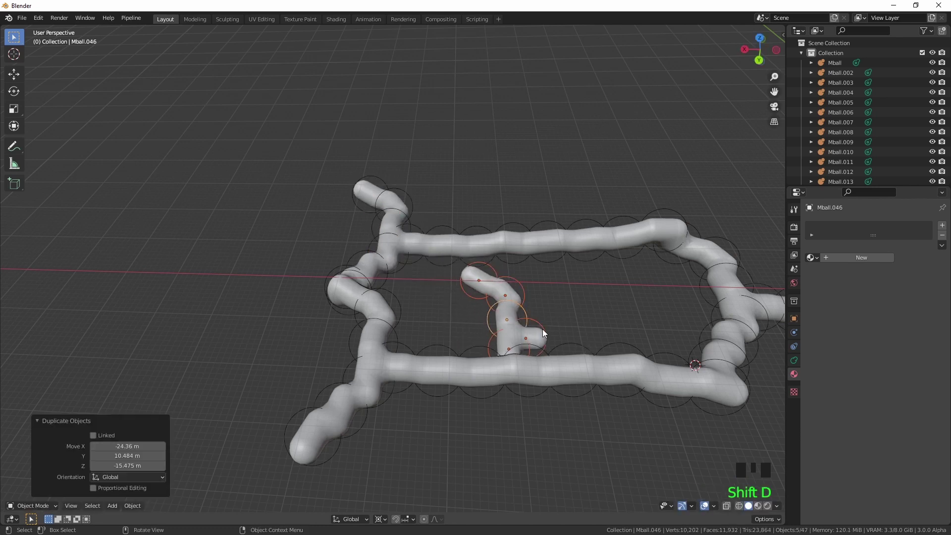
key("g")
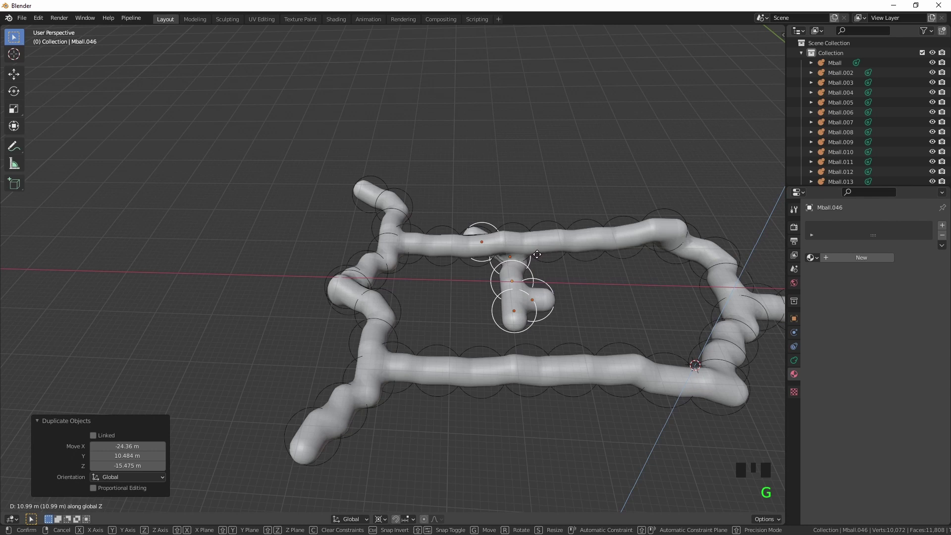
key("g")
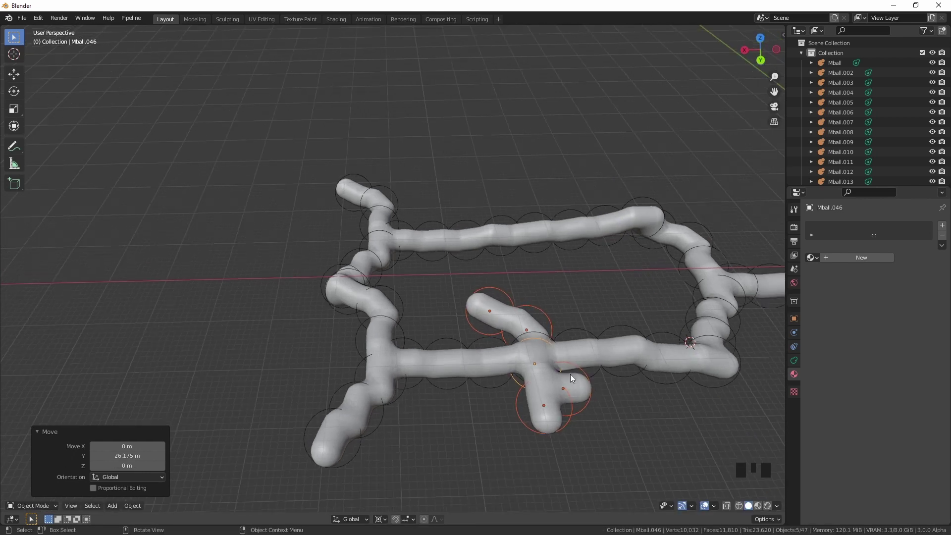
Select the upper-left branch's tip ball and snap the 3D cursor to it
left_click(660, 246)
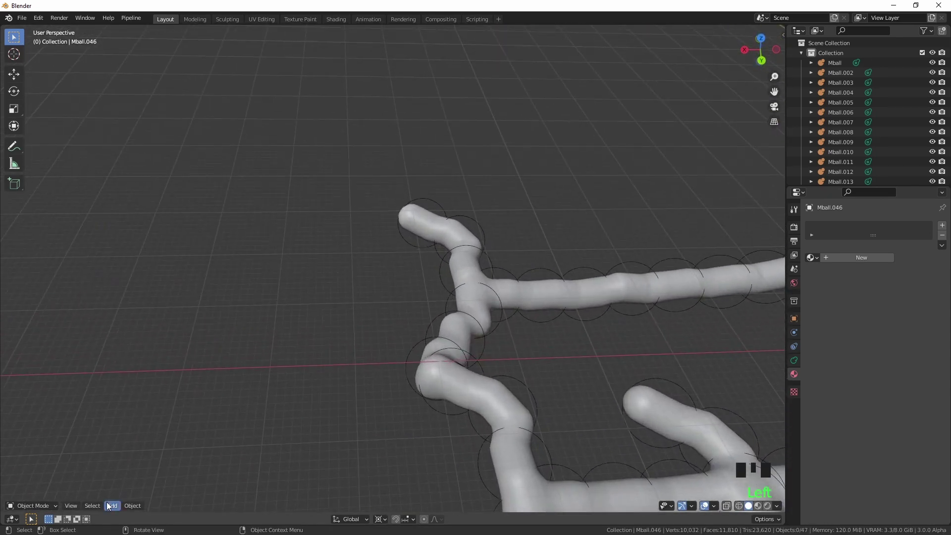
left_click_drag(111, 510, 426, 198)
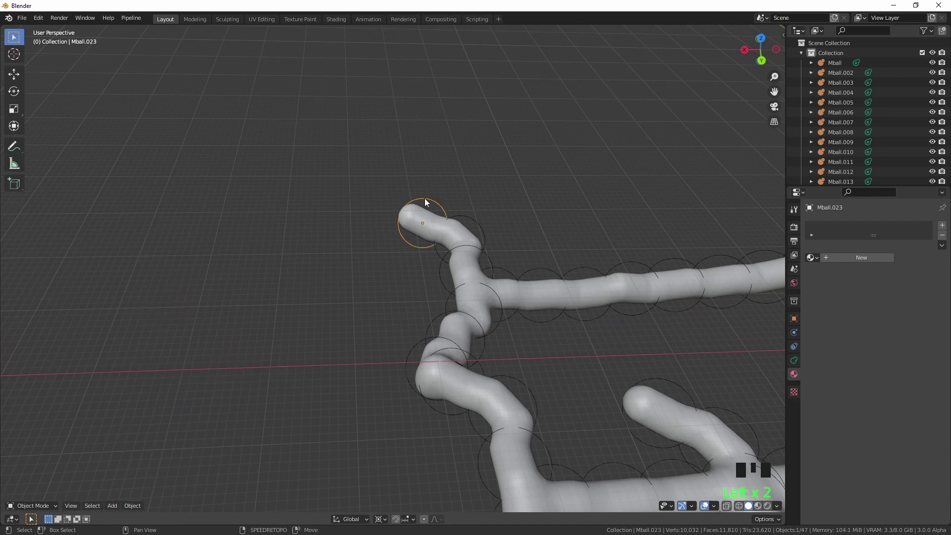
key("shift+s")
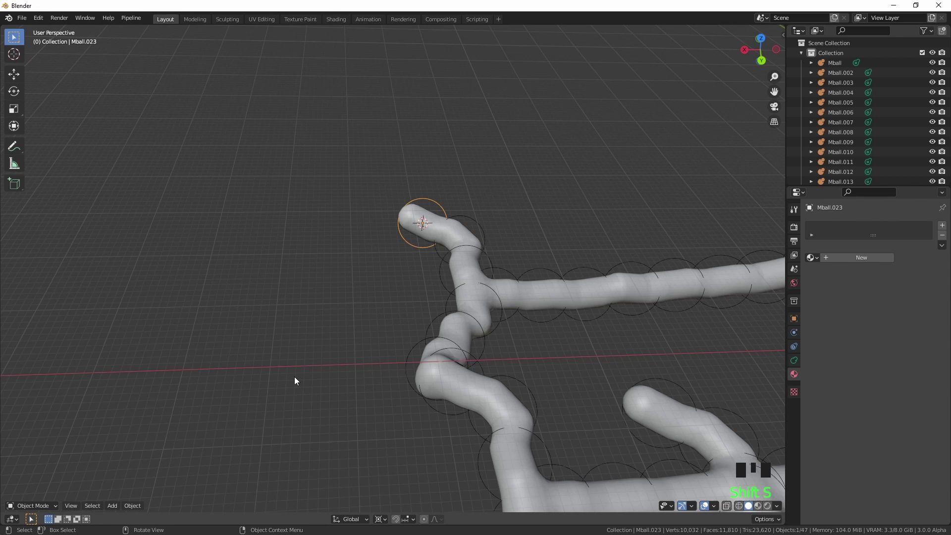
Add a Cube metaball room at the branch tip, scaled up four times
left_click_drag(113, 506, 165, 466)
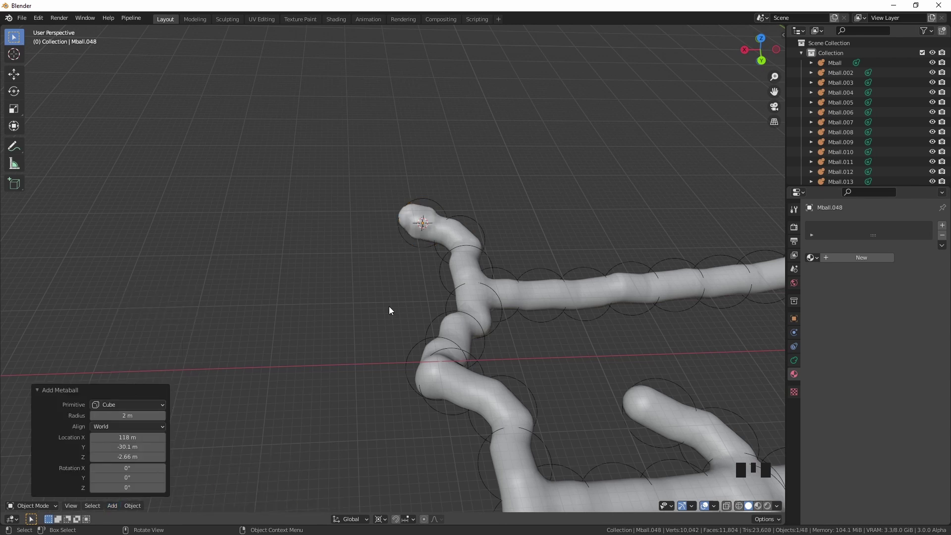
key("s")
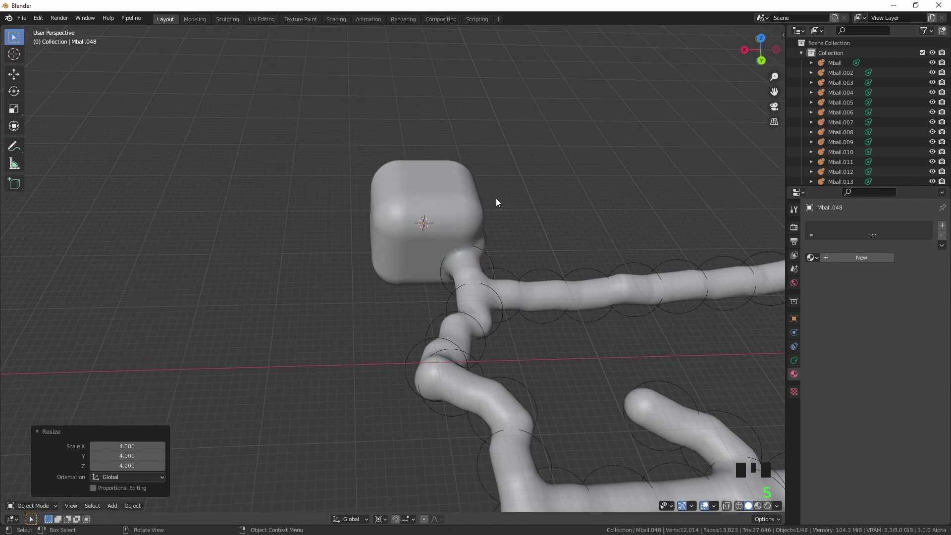
left_click(455, 289)
left_click(456, 288)
left_click(414, 264)
left_click(211, 345)
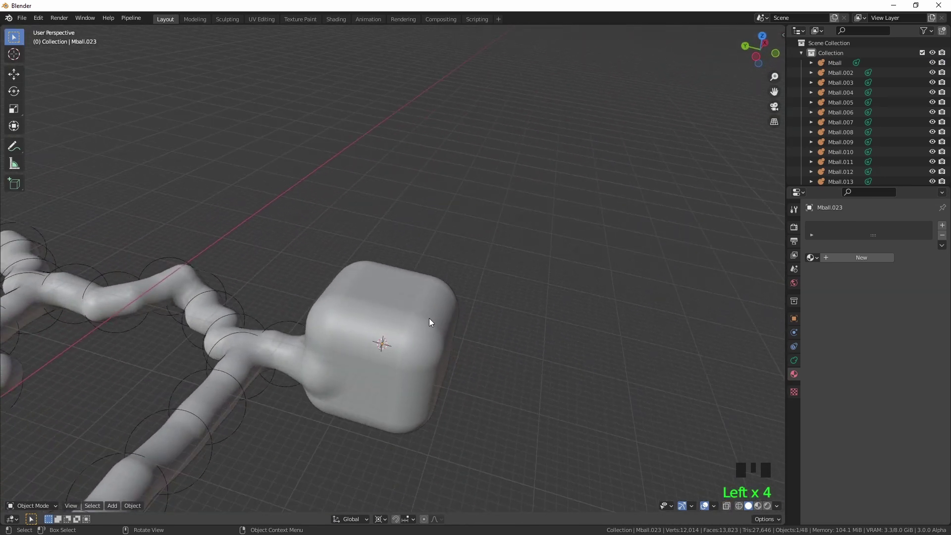
Duplicate the cube room and move the copy to another branch end
key("g")
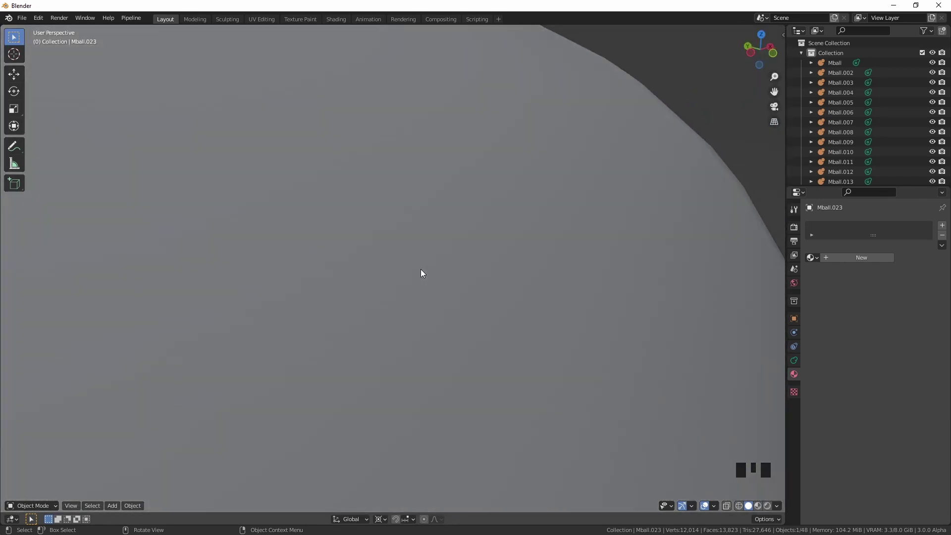
left_click(507, 253)
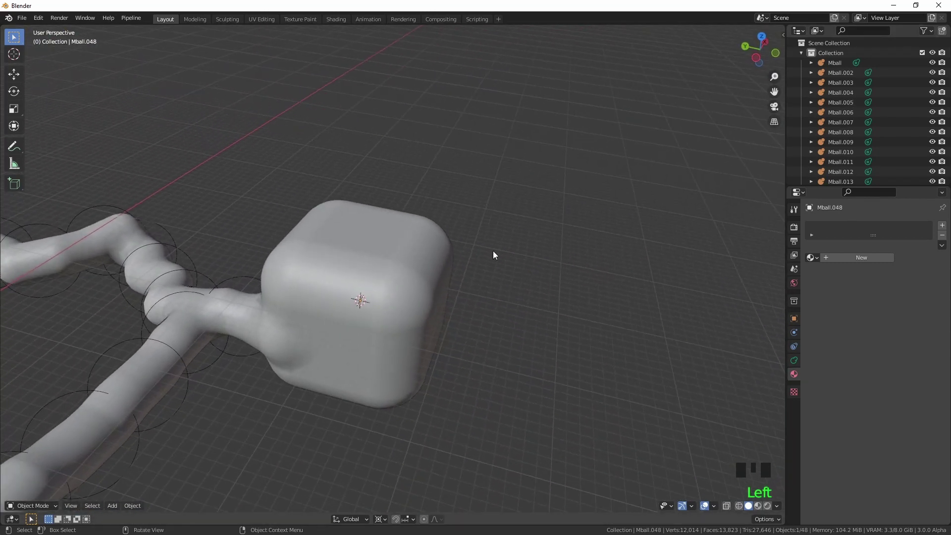
key("g")
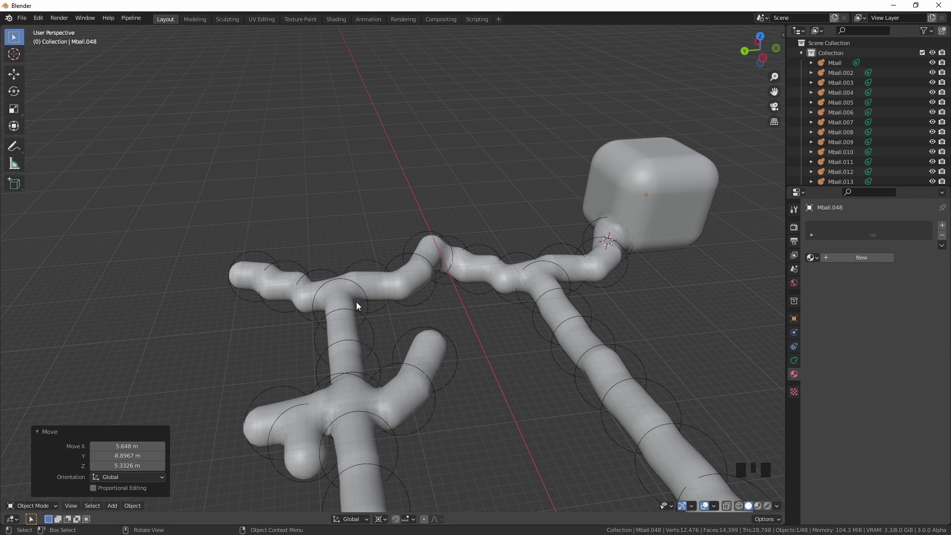
Select the tunnel junction ball and snap the 3D cursor onto it
left_click(375, 265)
key("shift+s")
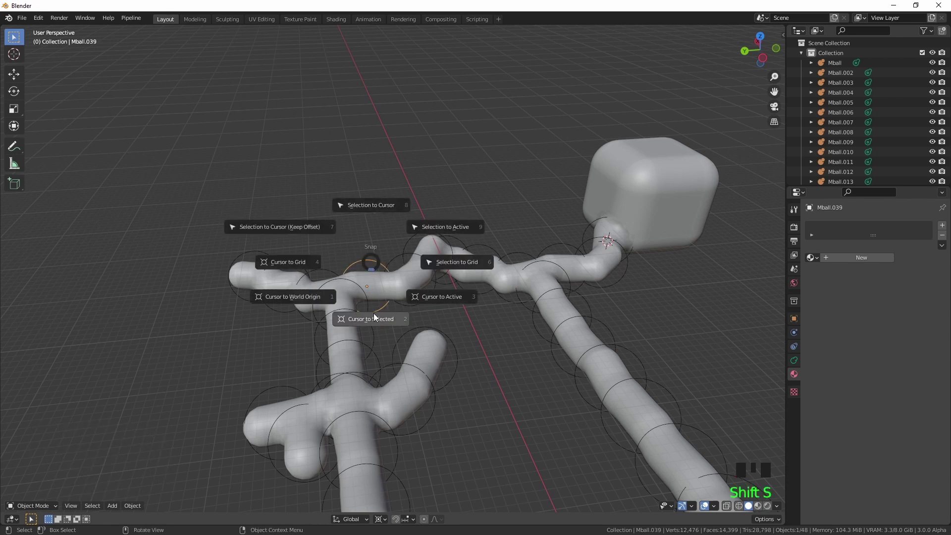
left_click_drag(119, 509, 254, 467)
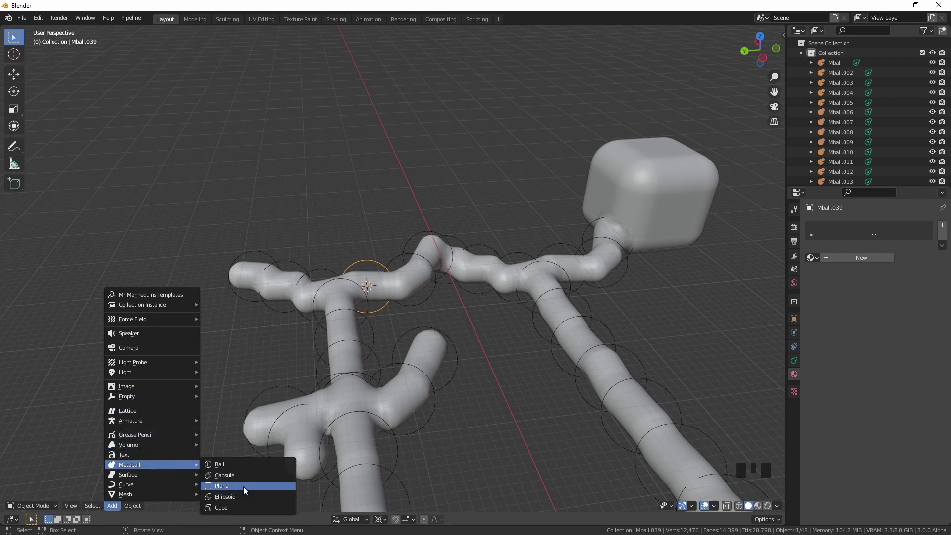
Add a Plane metaball room scaled by 5 at the junction and duplicate it toward a side branch
key("s")
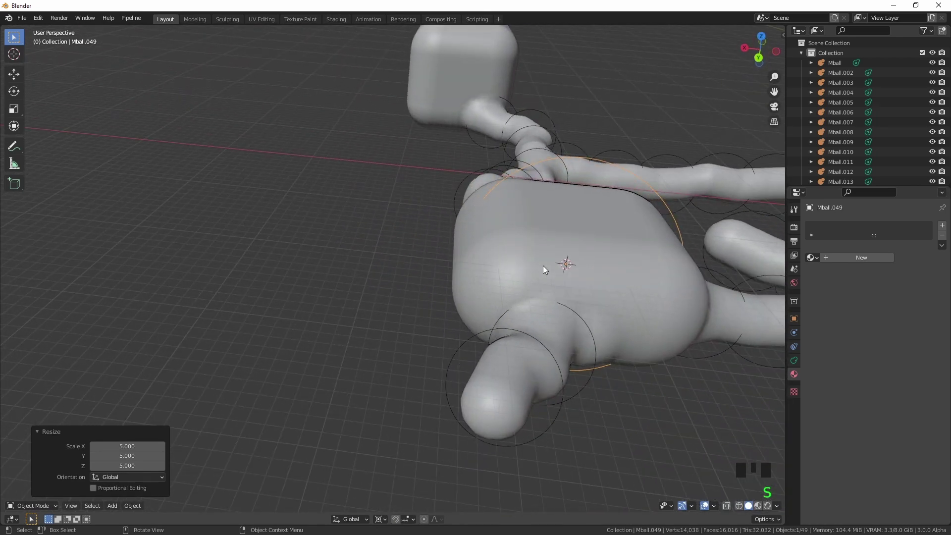
key("g")
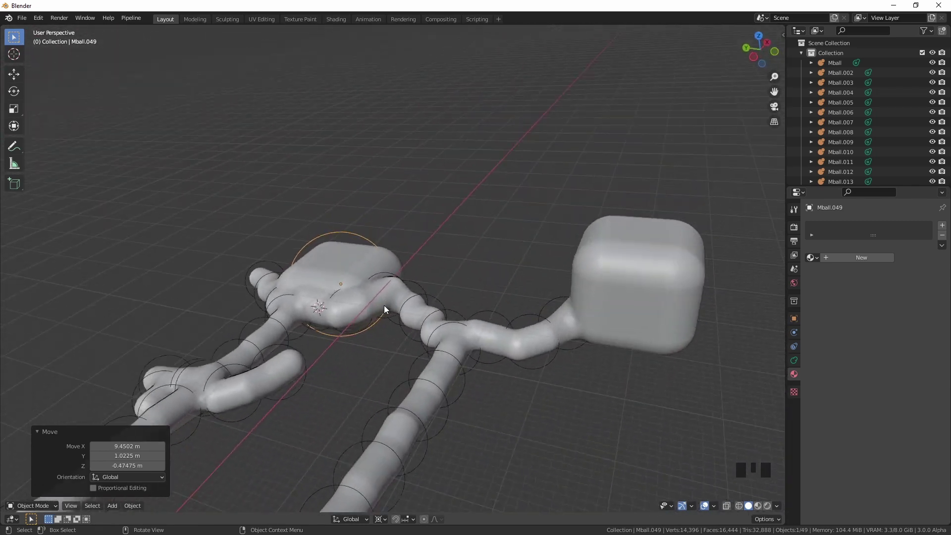
key("shift+d")
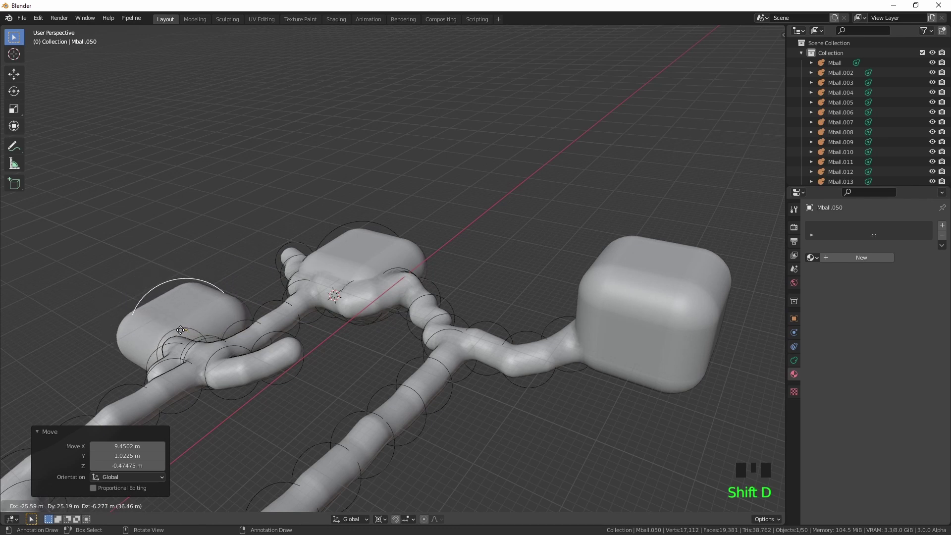
key("g")
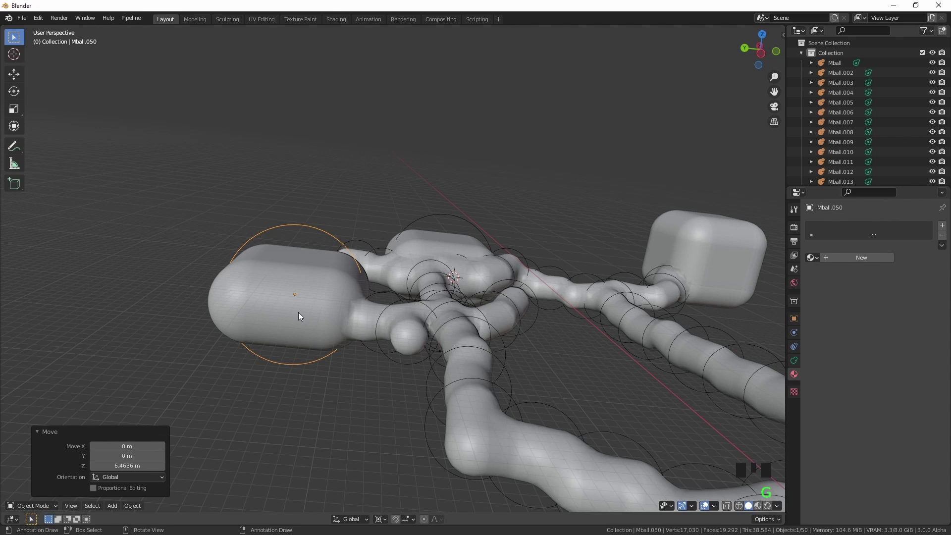
Scale the copied room to 0.5 and move it along Y to the side branch end
key("s")
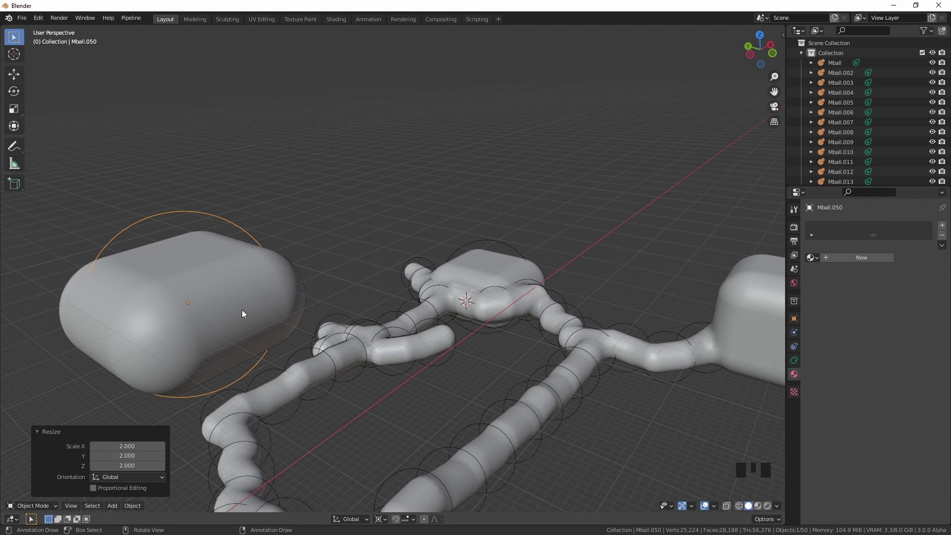
key("ctrl+z")
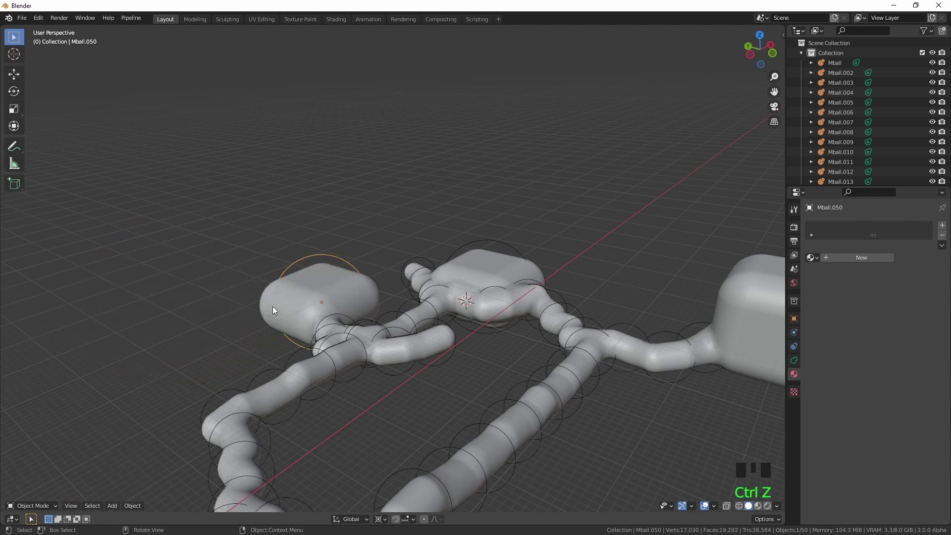
key("s")
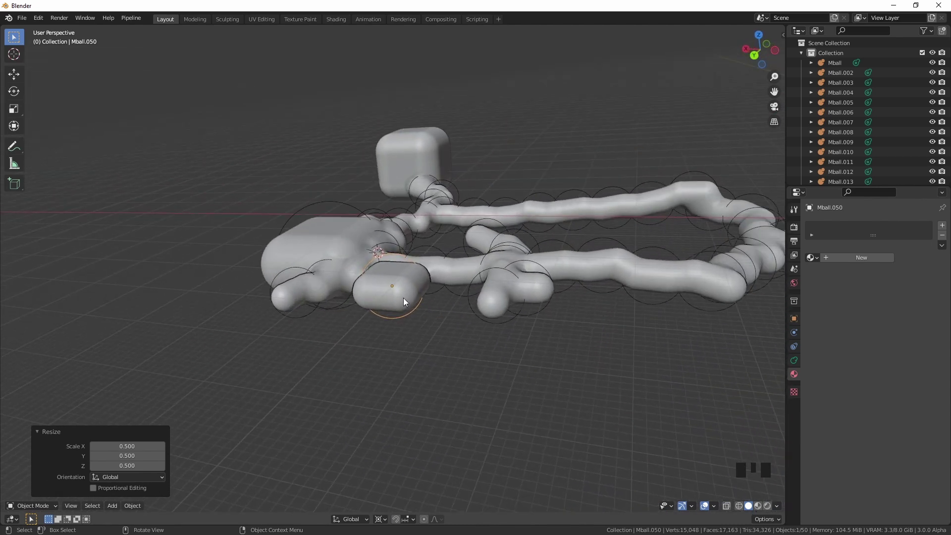
key("g")
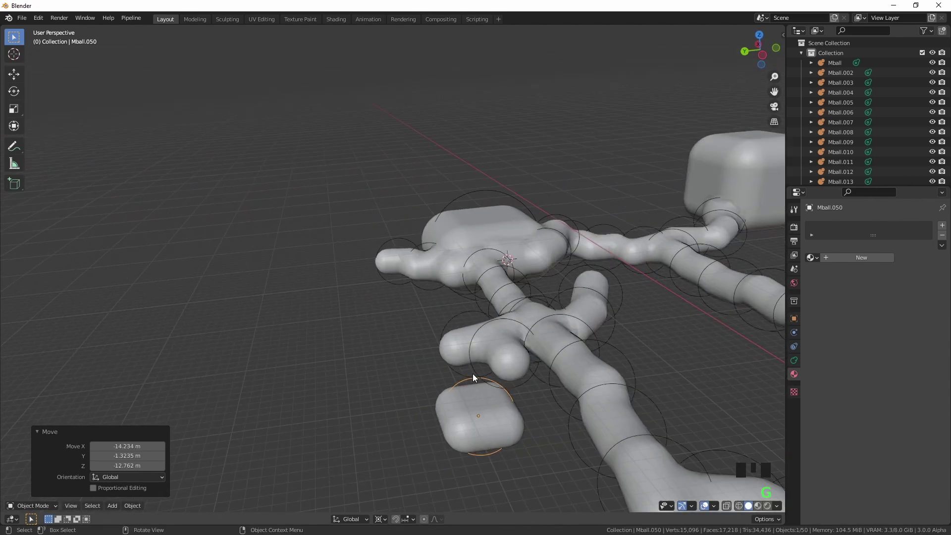
key("g")
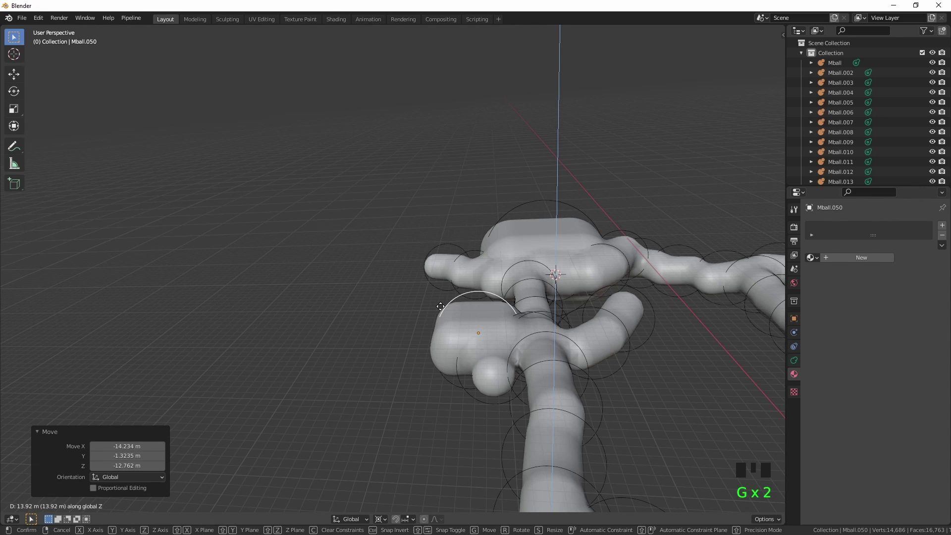
key("g")
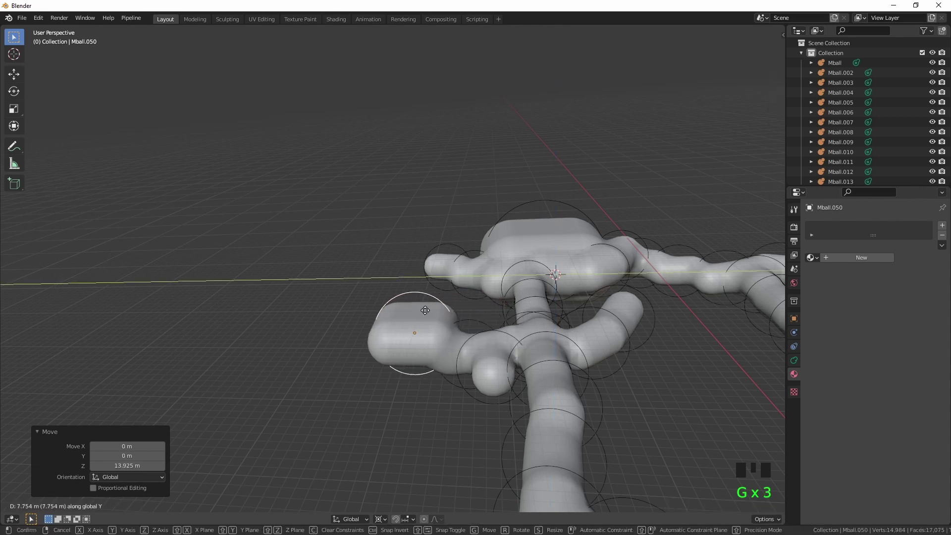
key("g")
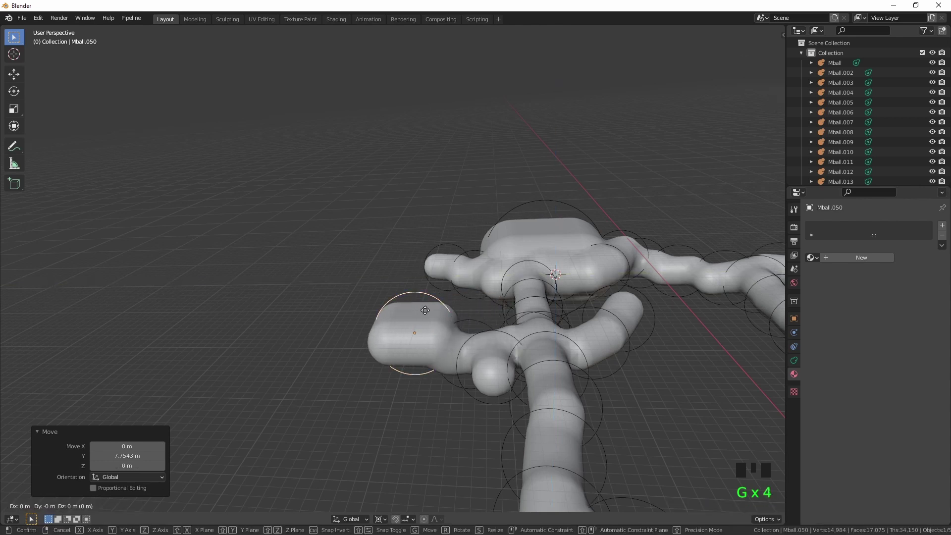
left_click(684, 363)
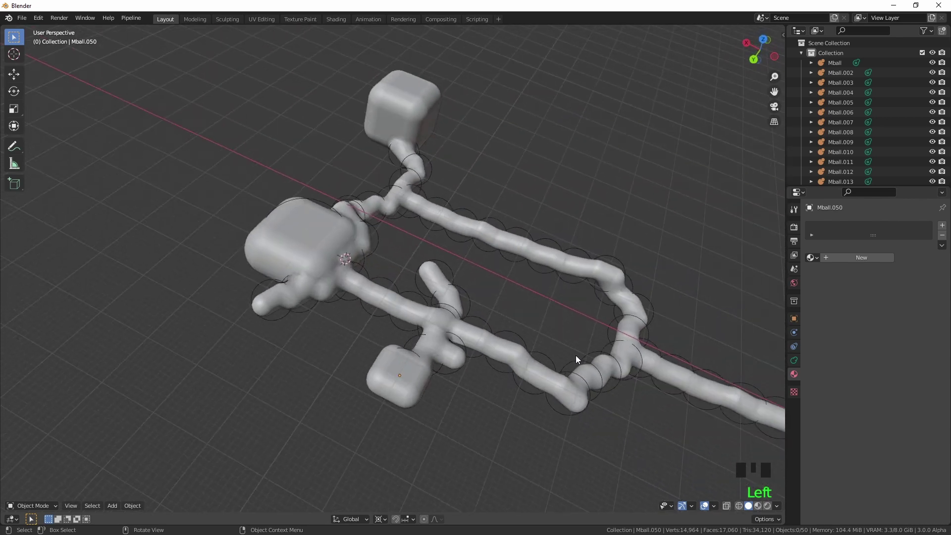
Select all metaballs, convert them to a single mesh and enter Edit Mode
key("a")
left_click_drag(553, 292, 639, 307)
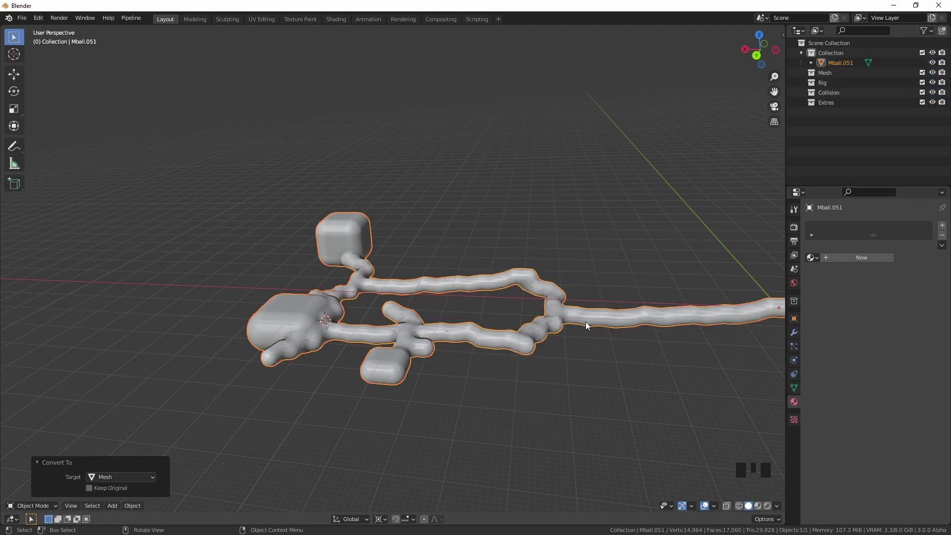
key("Tab")
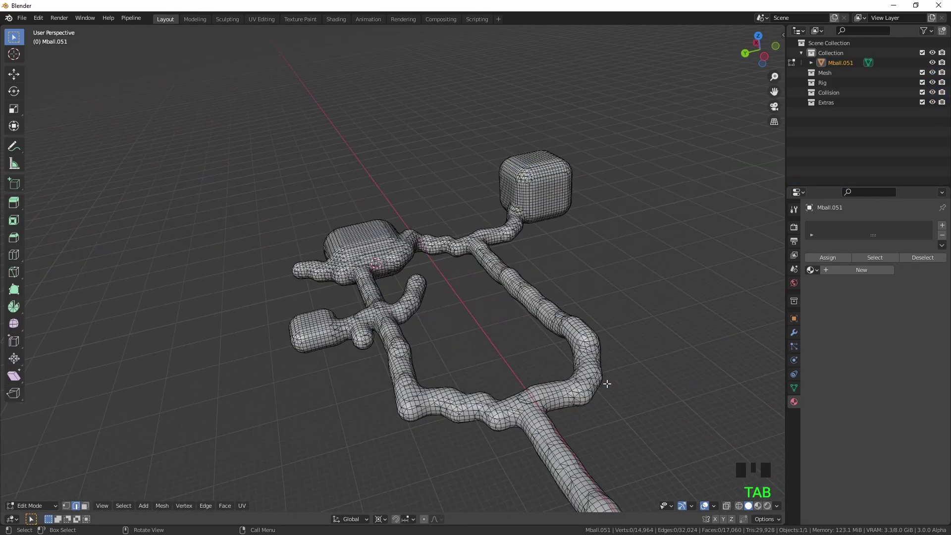
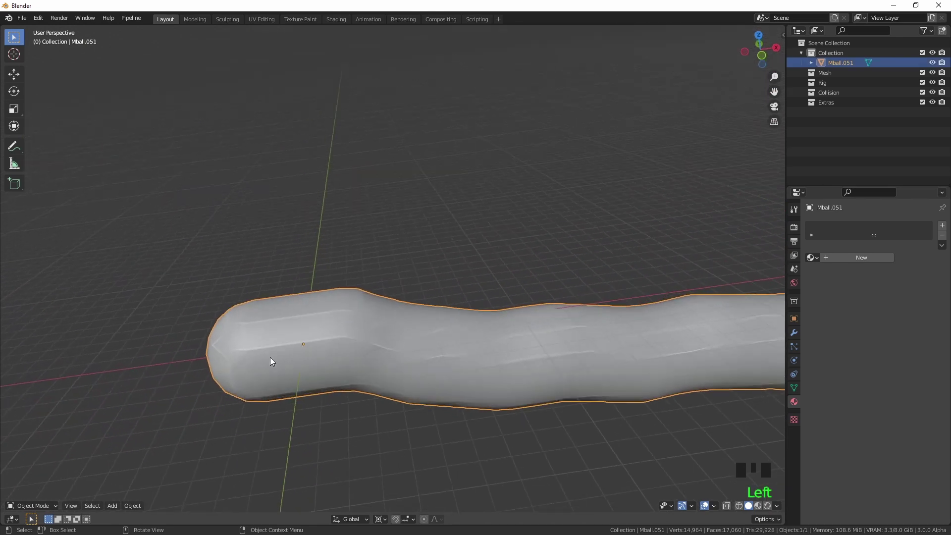
Delete the main tunnel's rounded end-cap vertices, leaving a flat open tunnel end
key("KP_5")
key("KP_1")
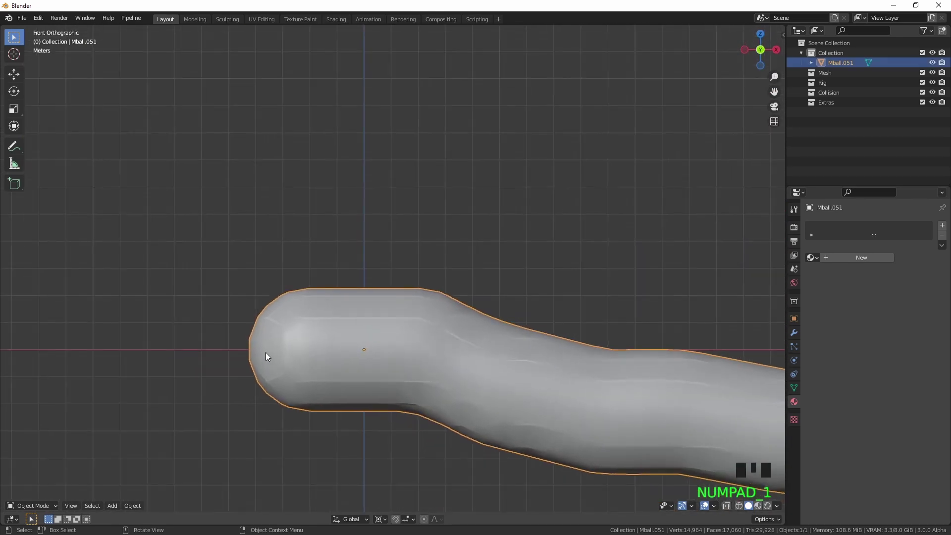
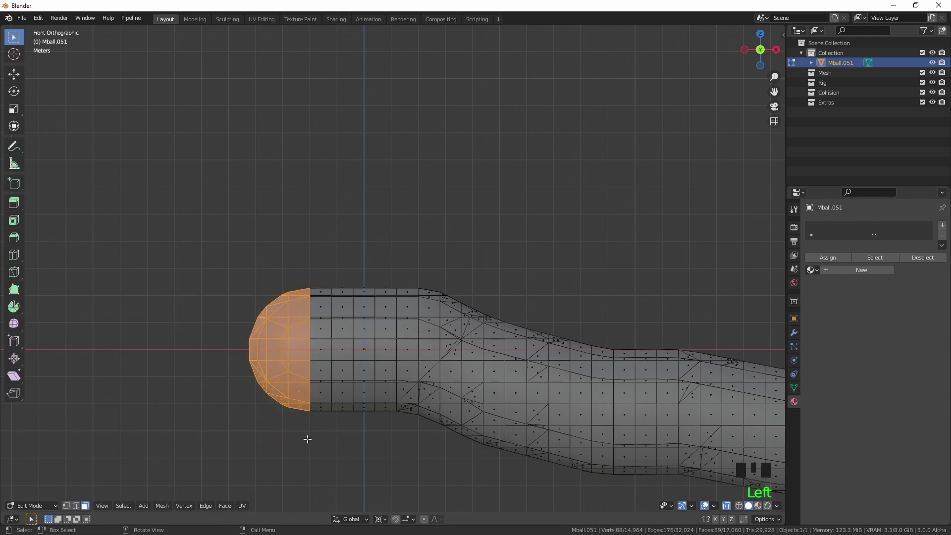
key("Delete")
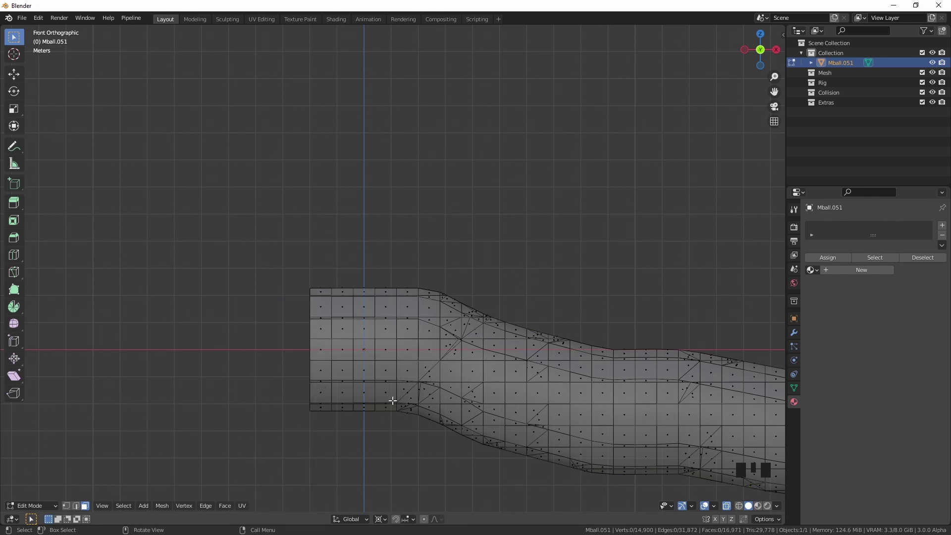
key("KP_5")
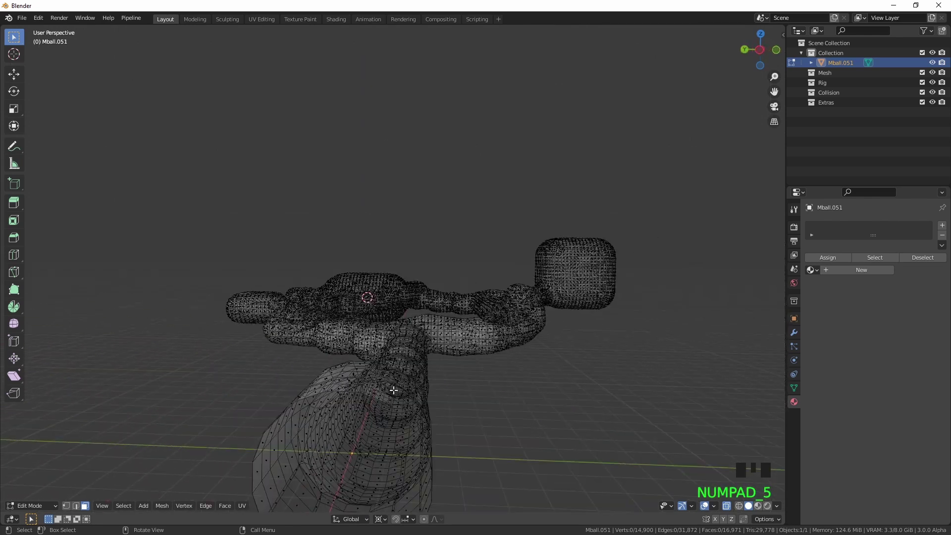